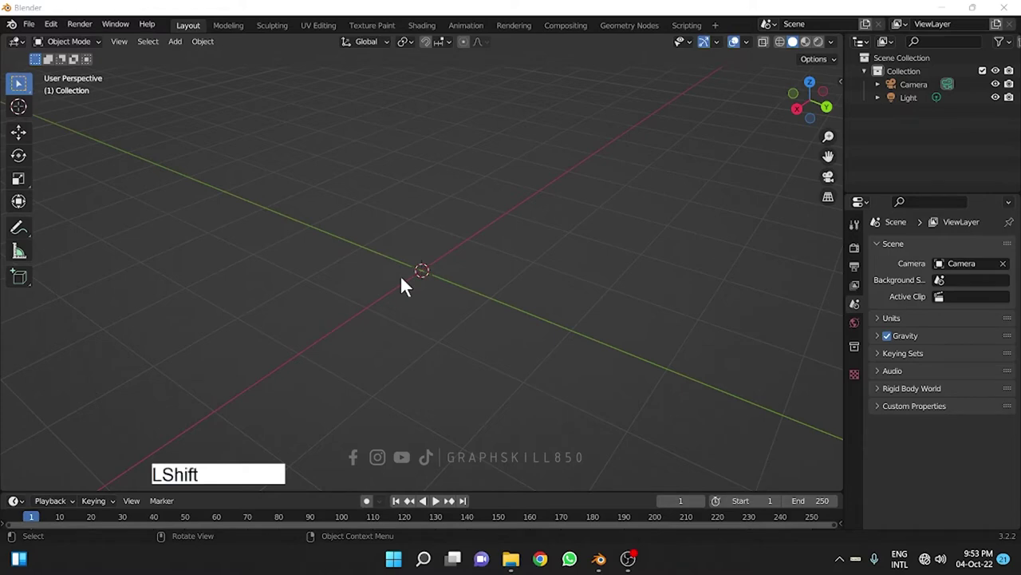
- Add a default cube mesh at the world origin via the Add menu (Shift+A)
click(455, 279)
key(shift+a)
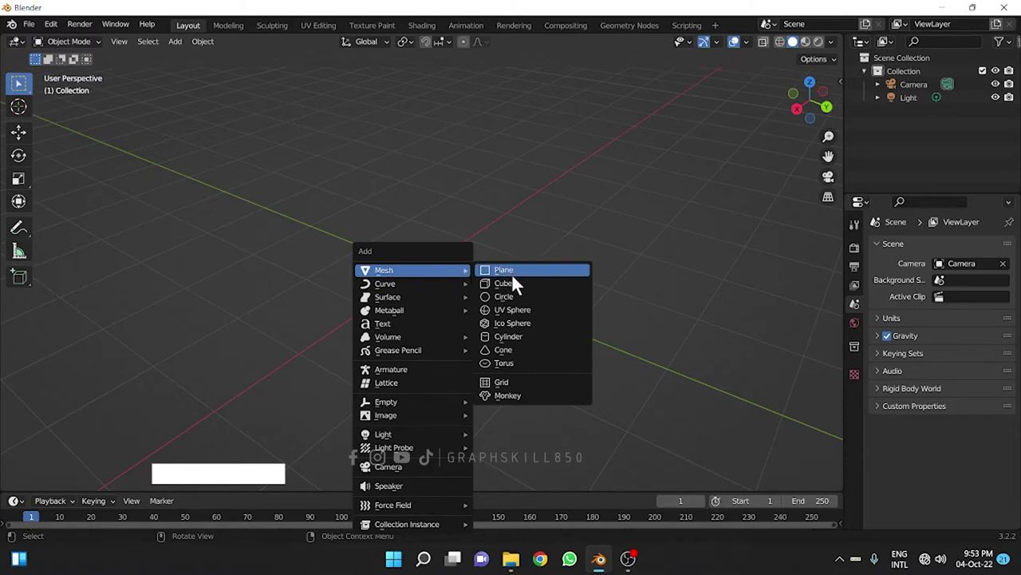
click(518, 290)
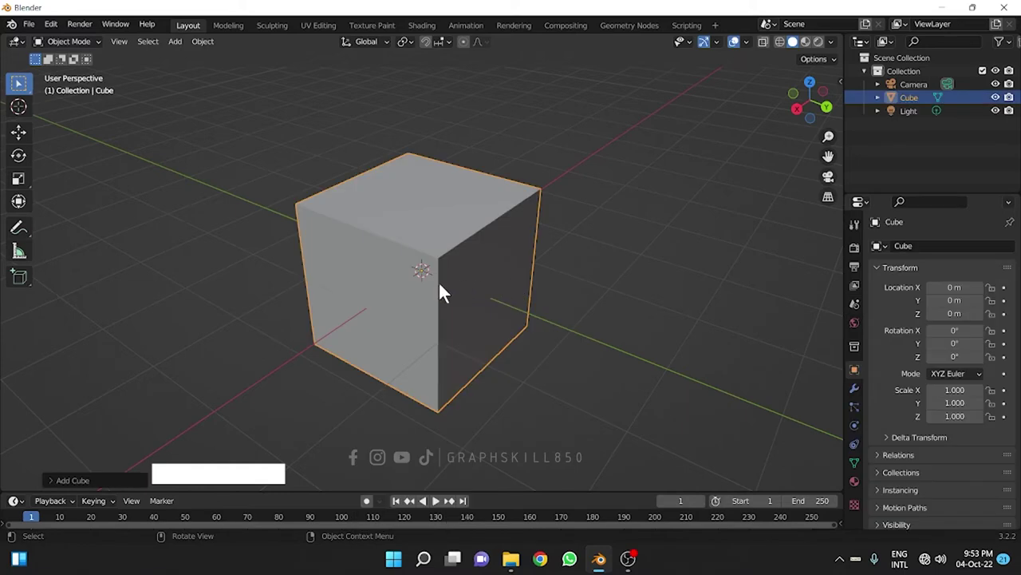
middle_click(367, 296)
middle_click(375, 265)
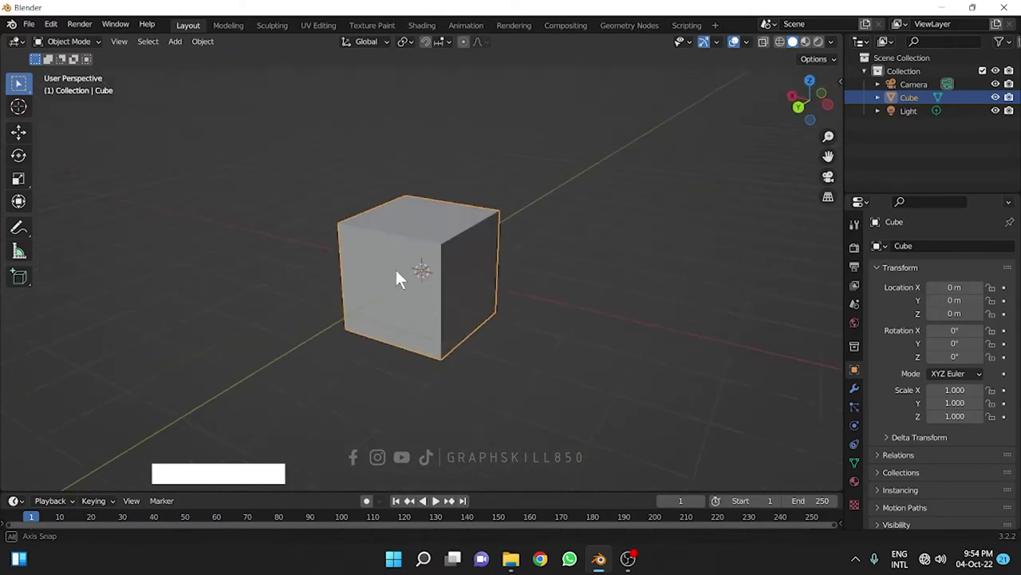
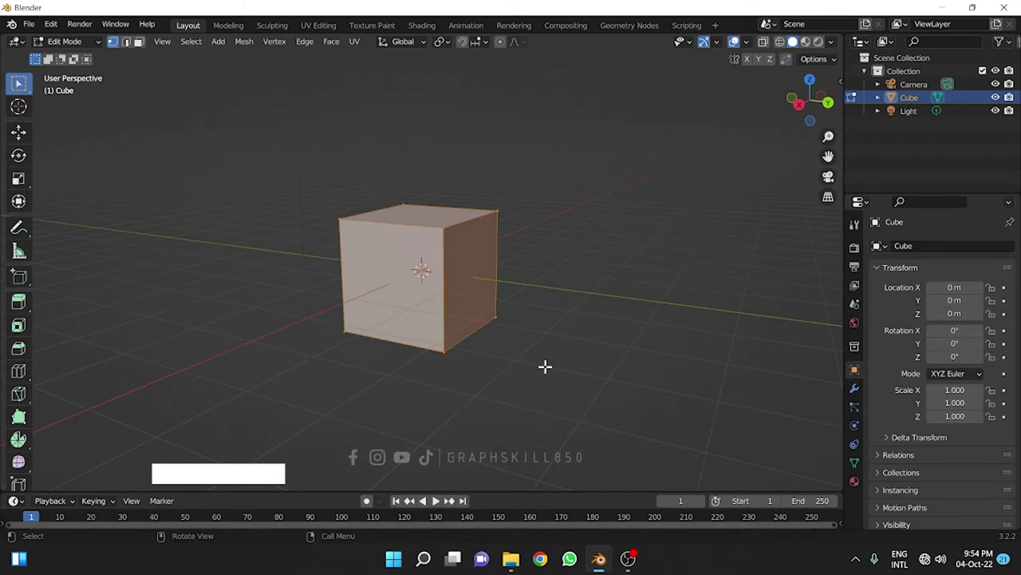
- Stretch the cube along X into a long box, then shrink its bottom face to taper it
key(Tab)
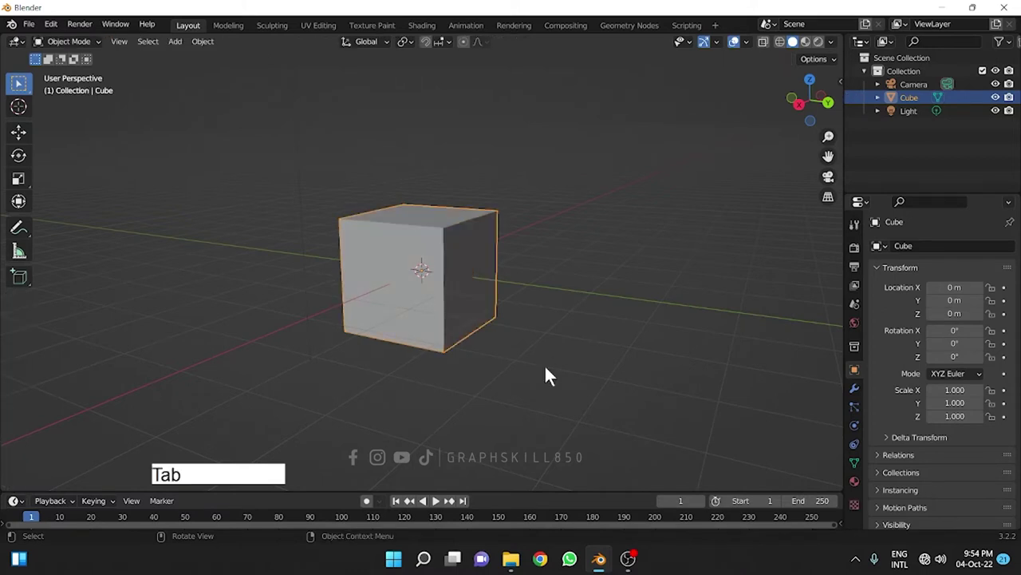
key(s)
key(x)
click(684, 373)
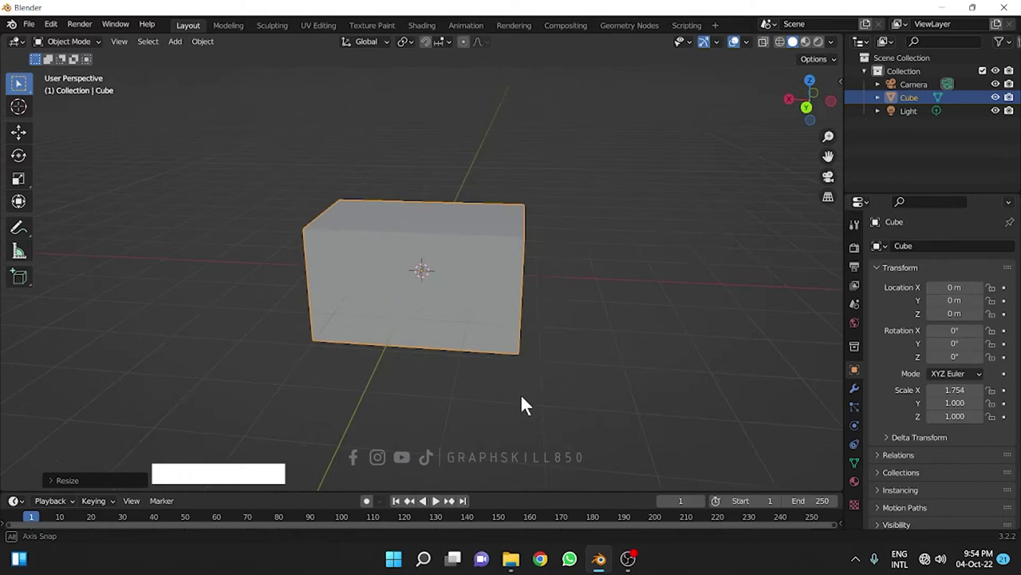
middle_click(478, 301)
key(Tab)
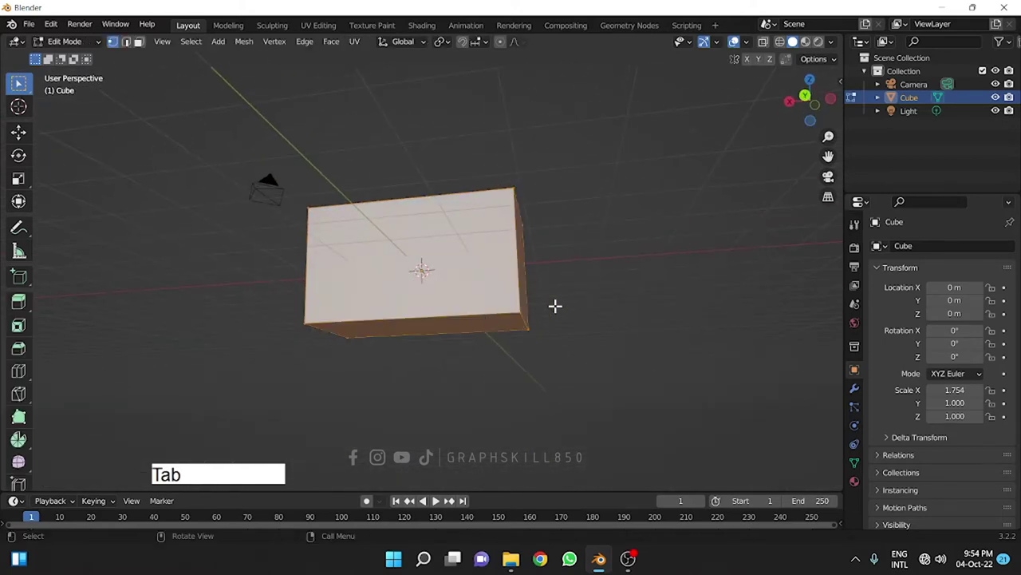
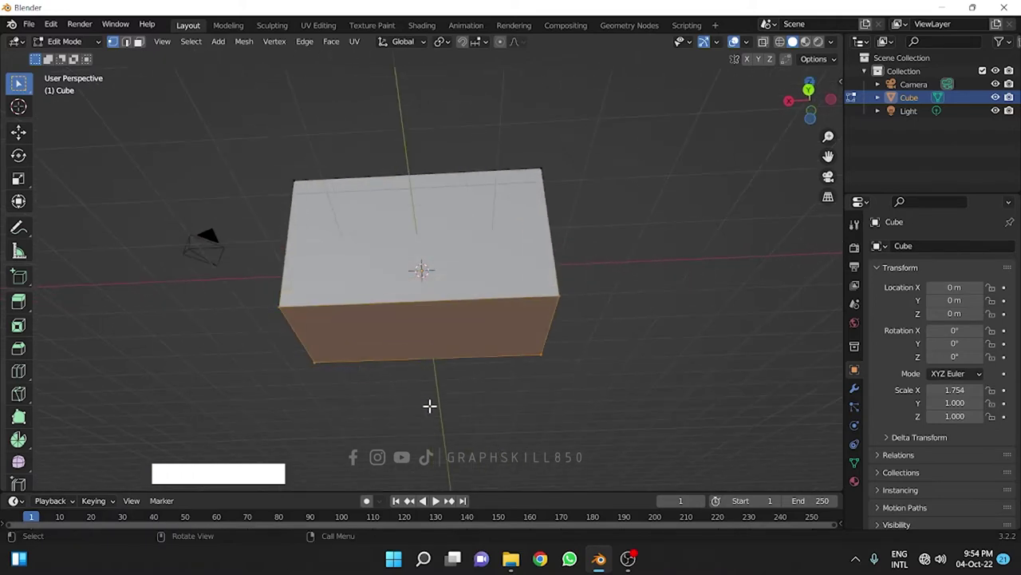
key(s)
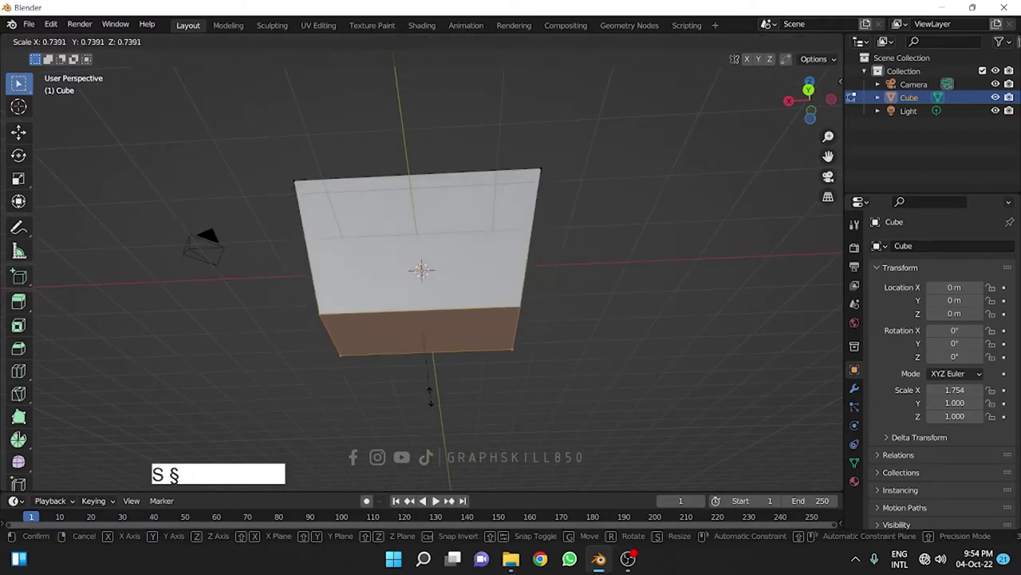
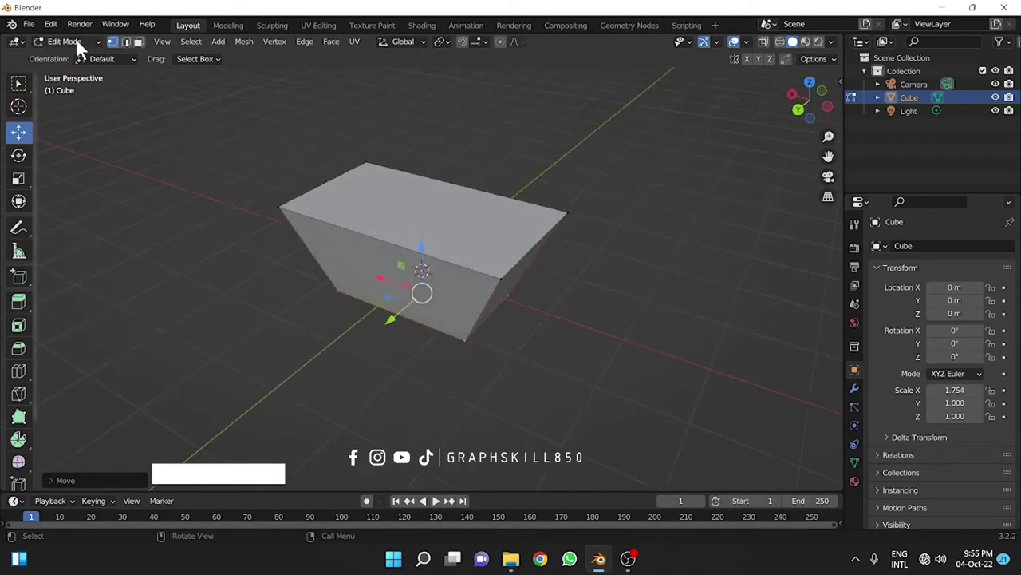
- Delete the top face of the tapered box to leave an open tray
click(147, 48)
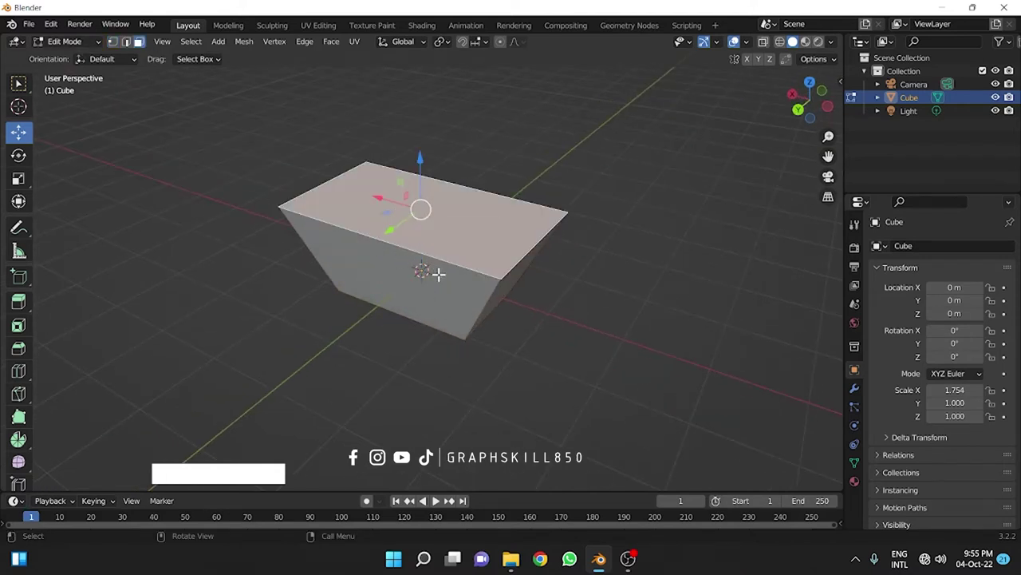
key(Delete)
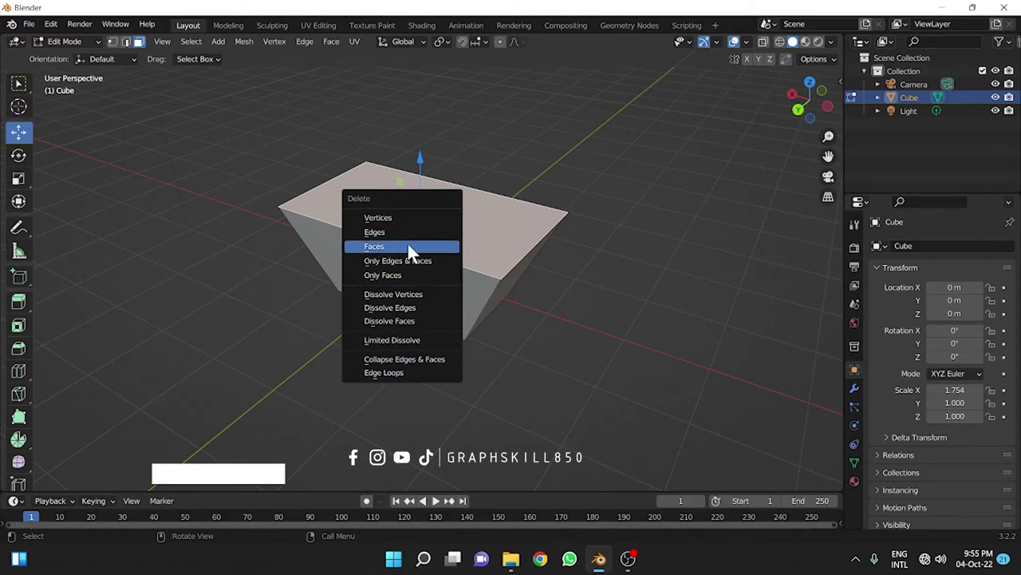
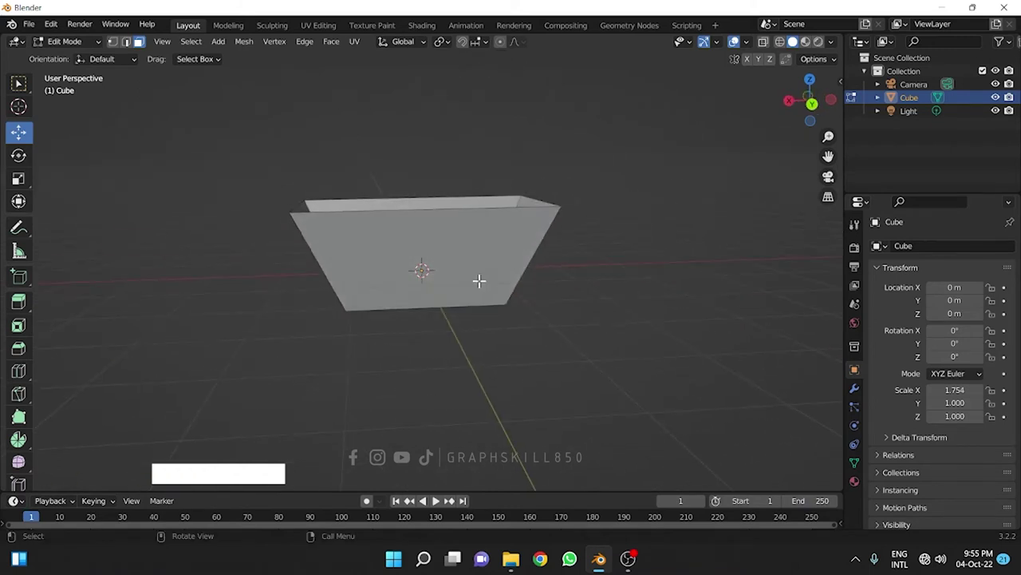
- Add vertical loop cuts (Ctrl+R) across the tray's long and short walls
key(ctrl+r)
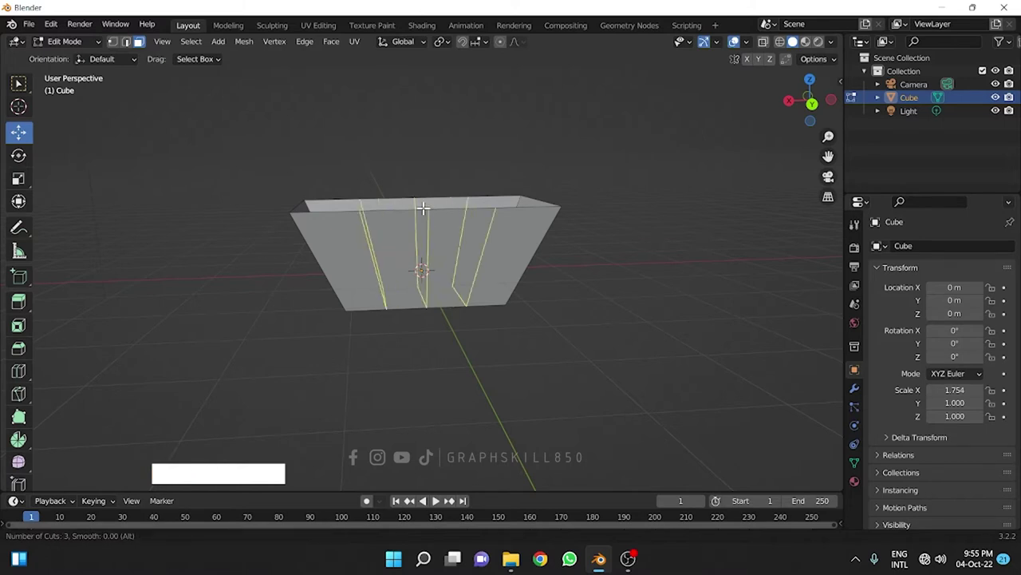
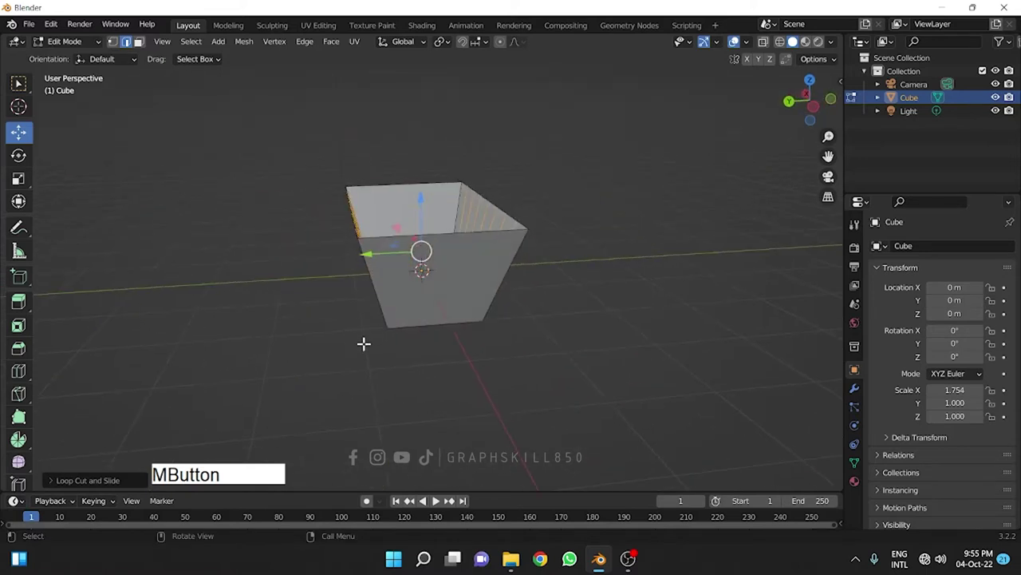
key(ctrl+r)
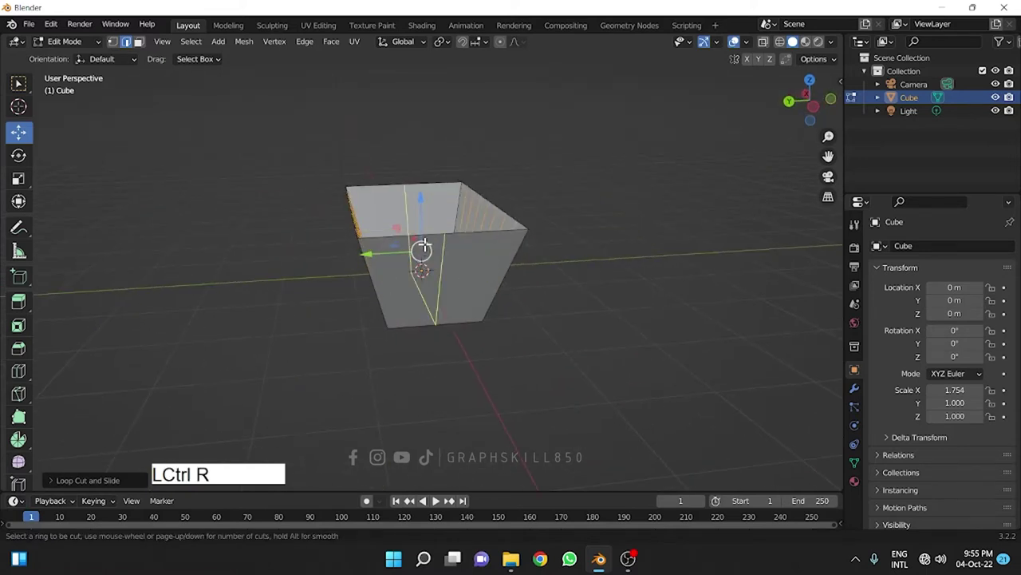
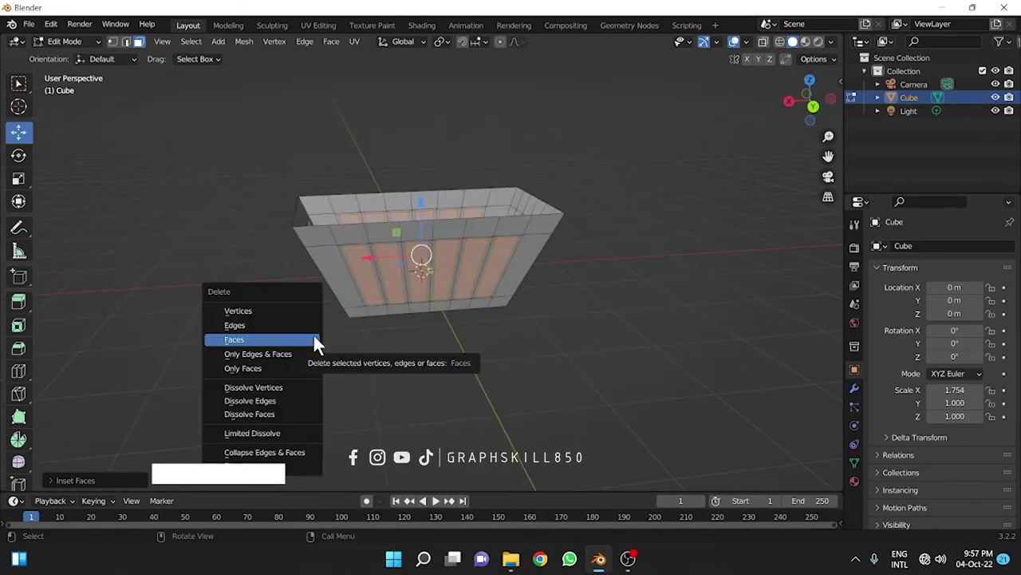
- Delete the inset wall panel faces, leaving rectangular slot openings
click(279, 375)
click(251, 351)
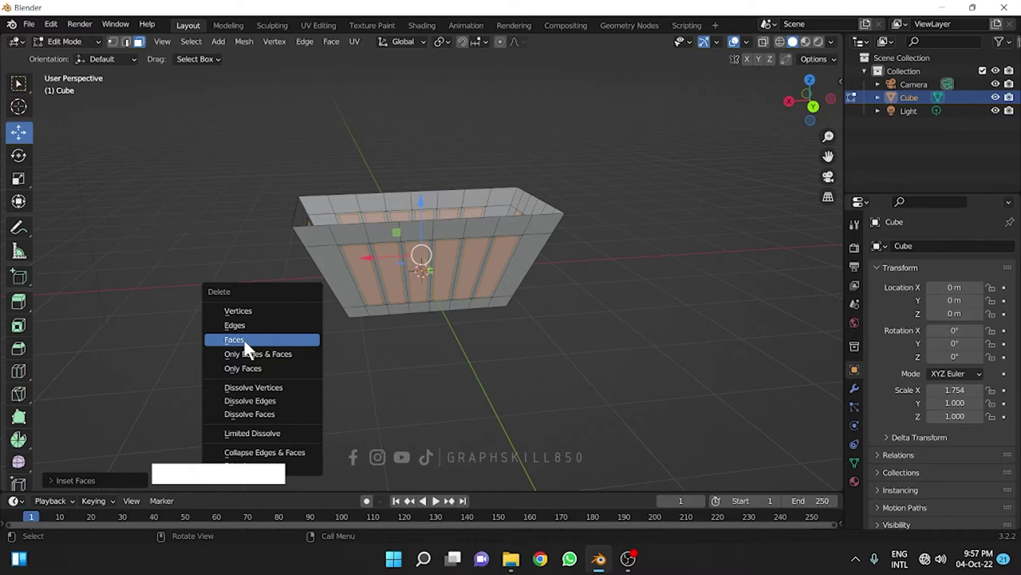
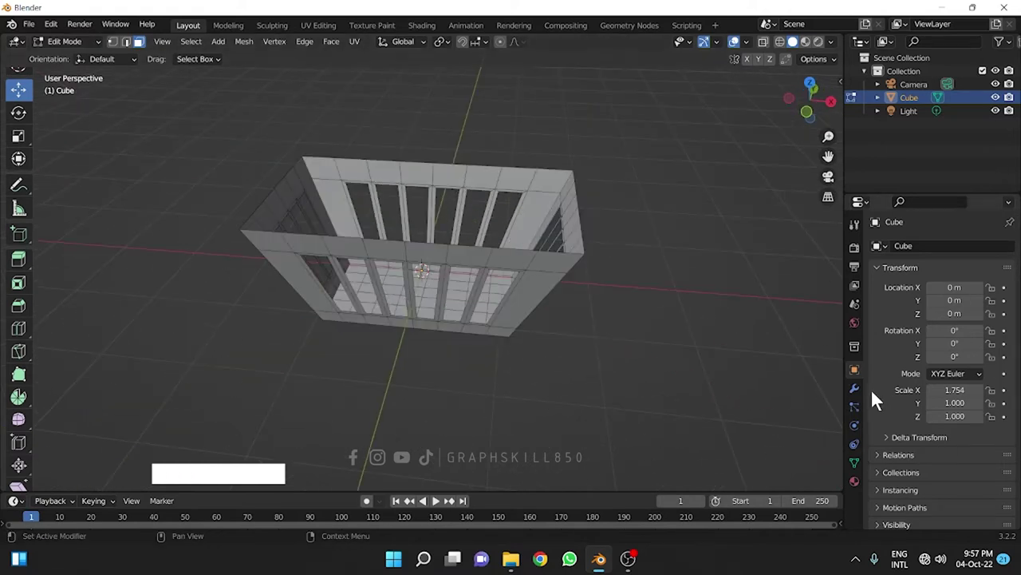
- Add a Subdivision Surface modifier to smooth the tray into a rounded basket with oval holes
click(863, 396)
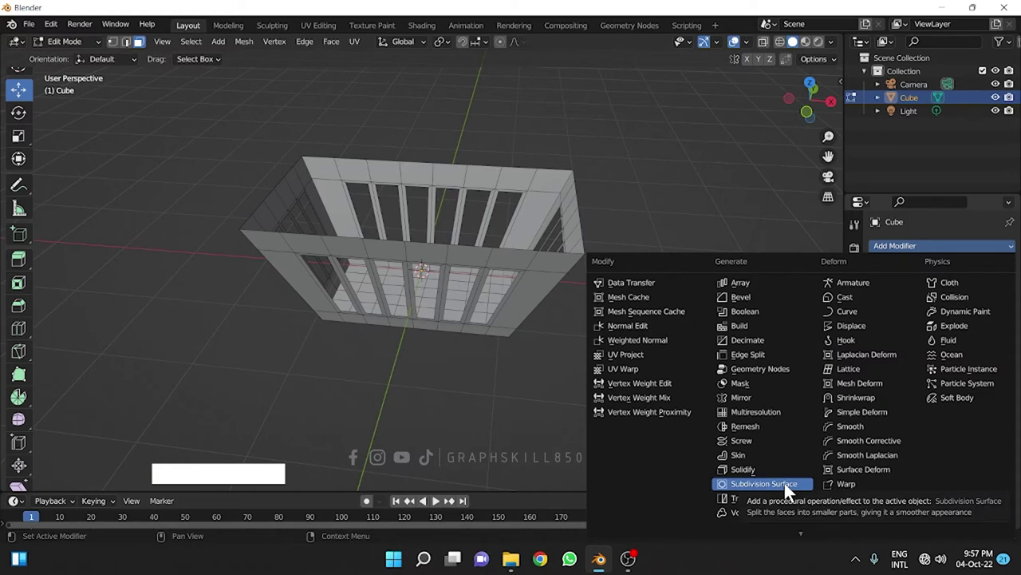
click(790, 495)
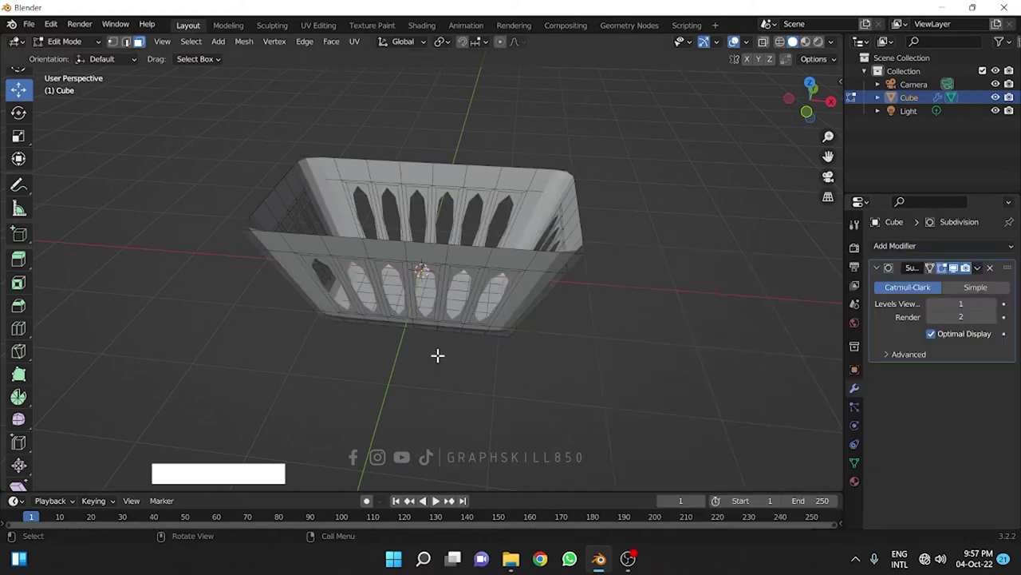
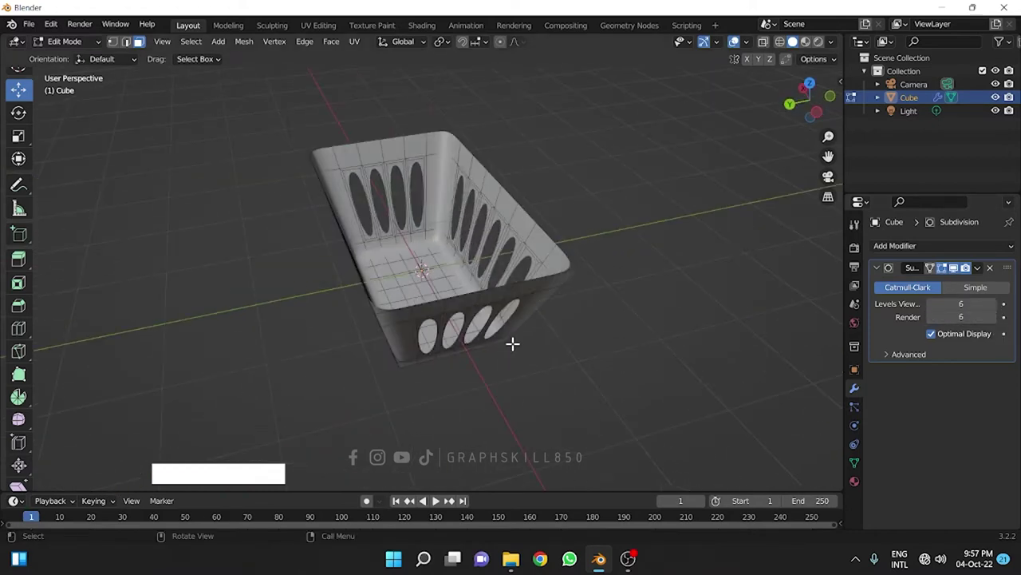
key(Tab)
middle_click(378, 296)
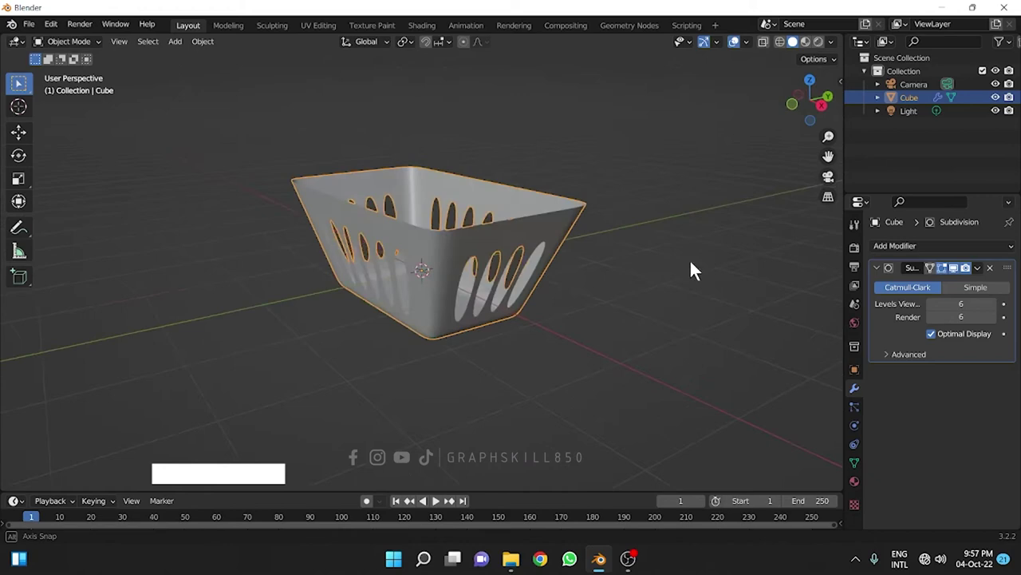
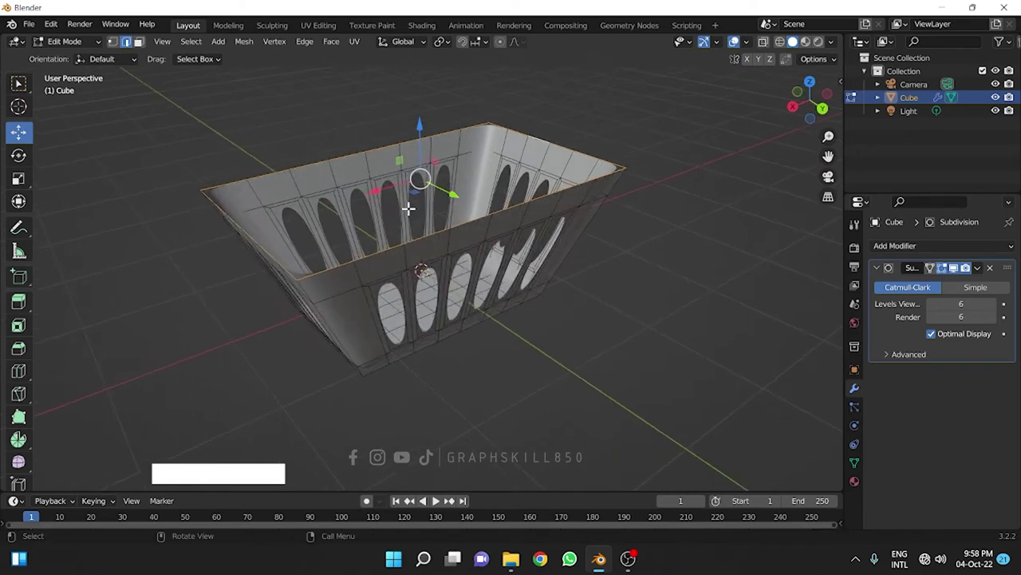
- Extrude the top edge loop upward along Z, cancelling the trial rim scale
key(e)
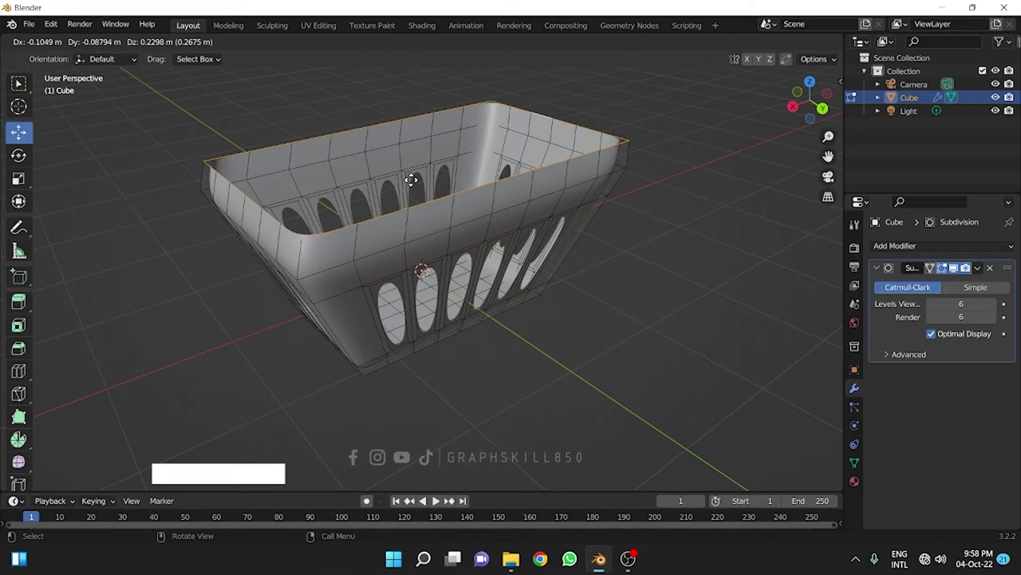
key(z)
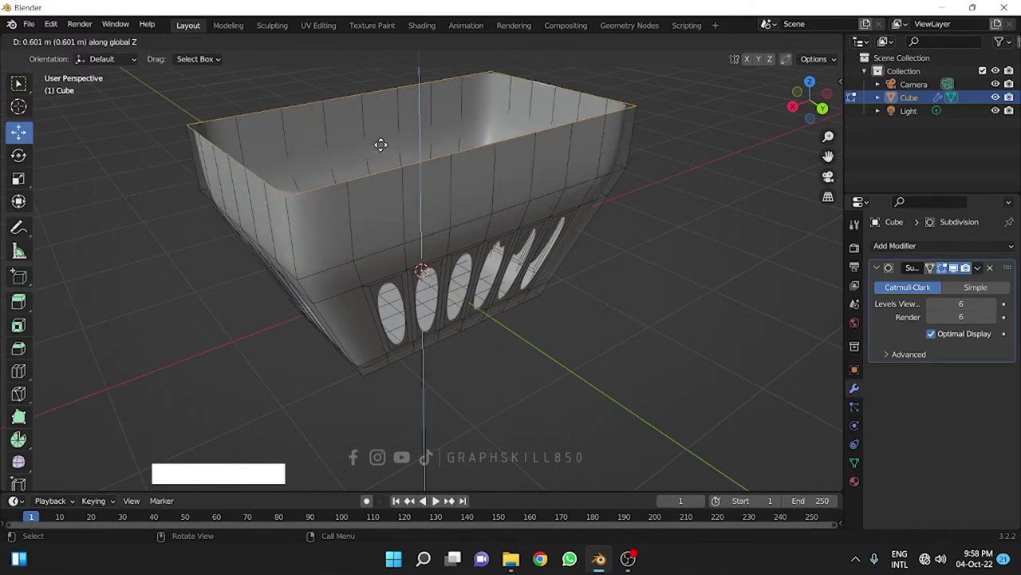
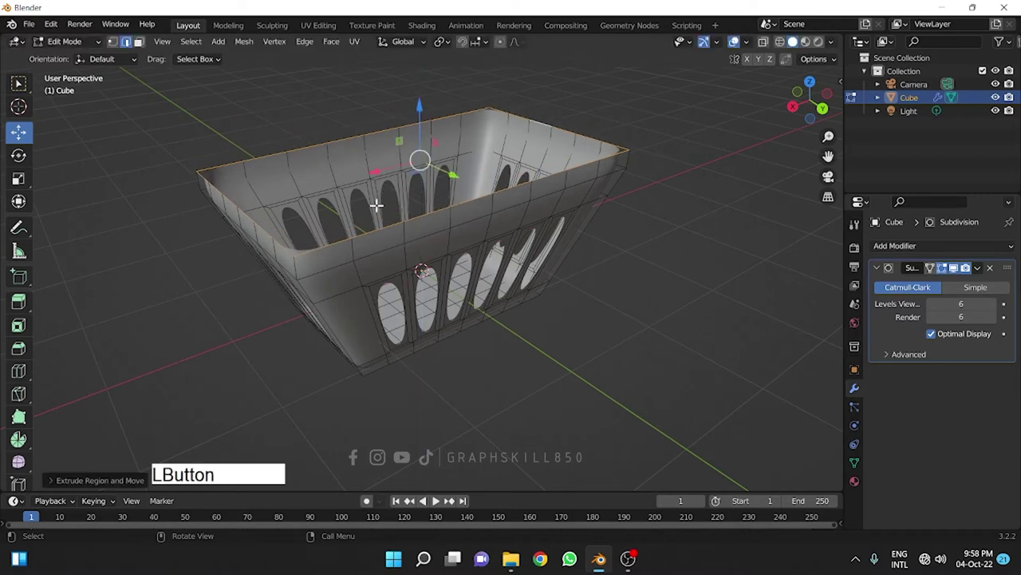
key(s)
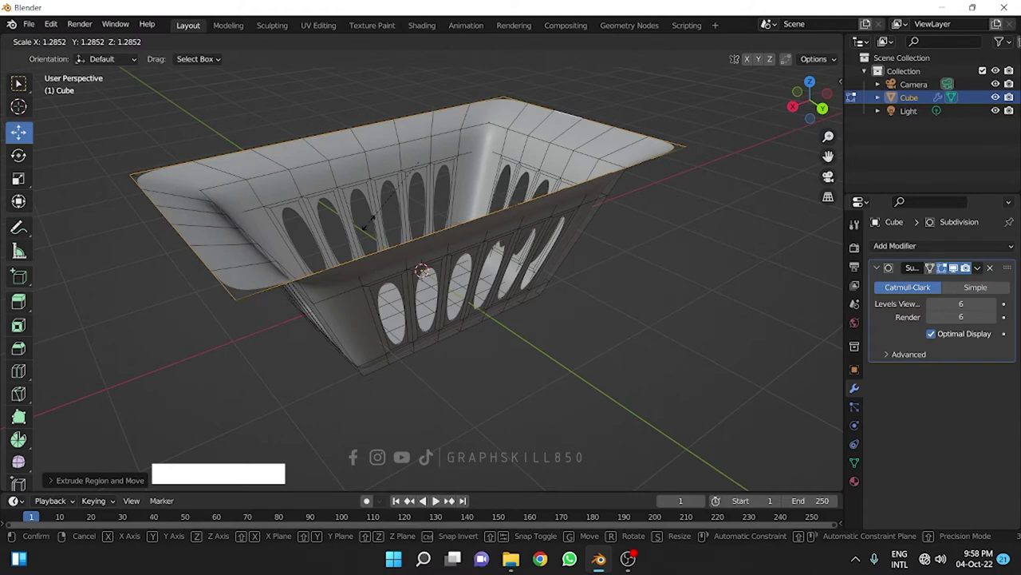
key(Escape)
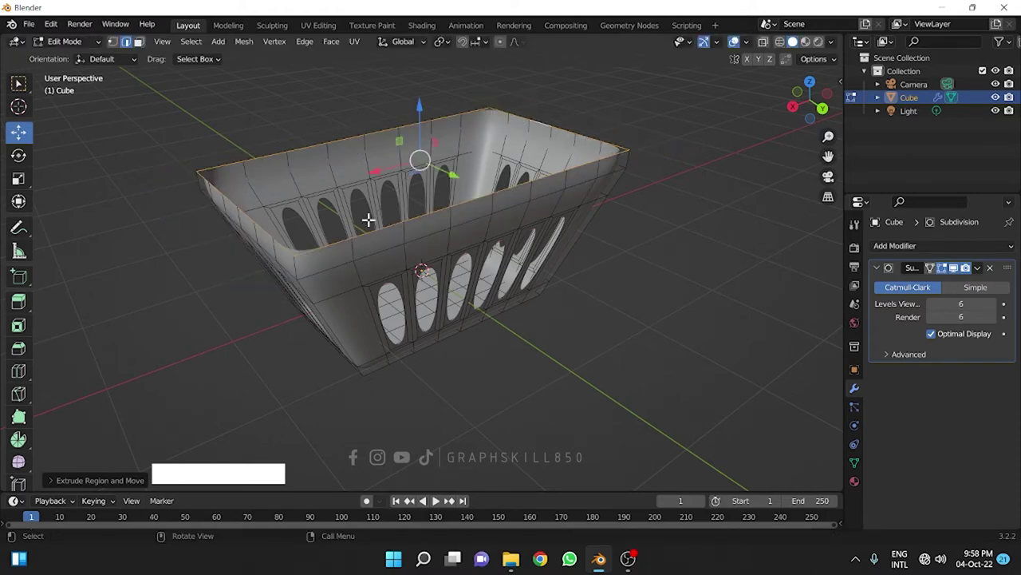
key(Tab)
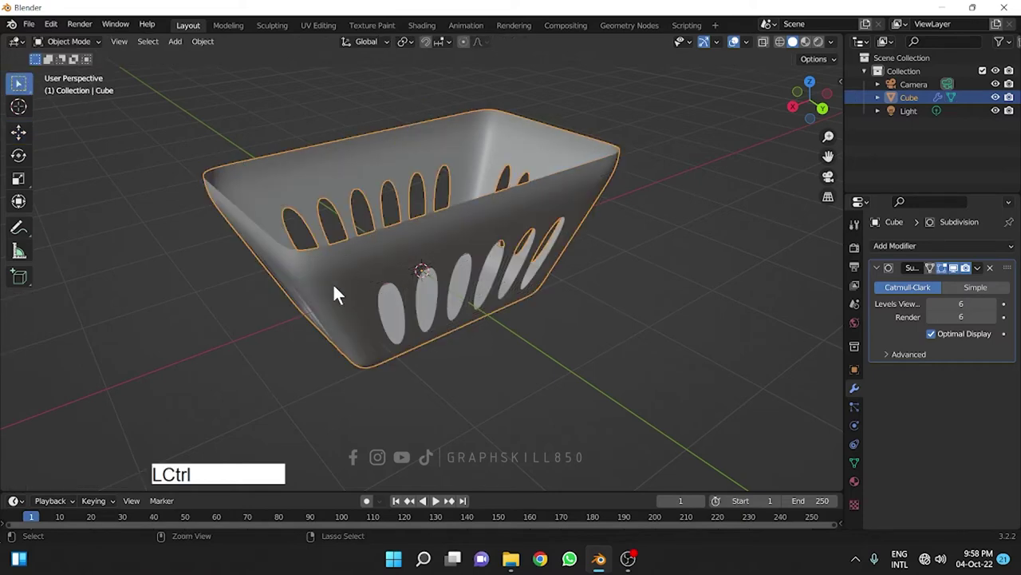
- Apply all transforms (Ctrl+A) to the basket's mesh data
key(ctrl+a)
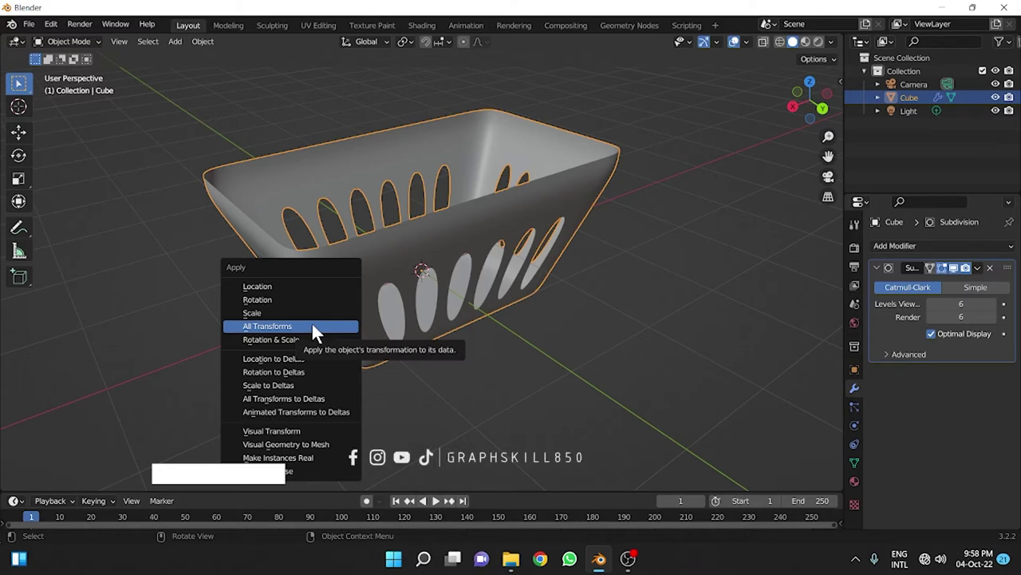
click(319, 331)
middle_click(301, 320)
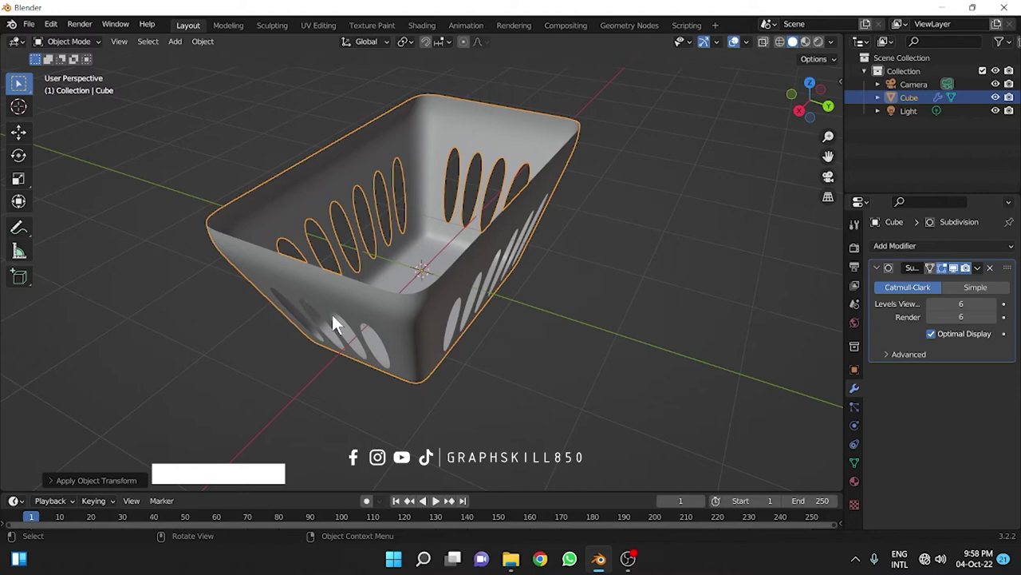
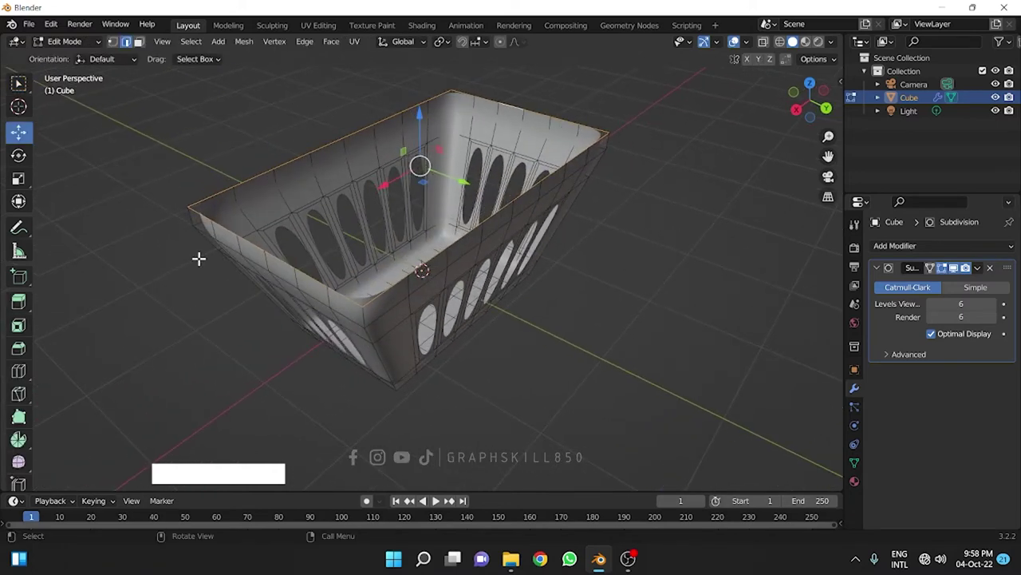
- Scale the top rim edge outward and extrude it downward along Z to start a lip
key(s)
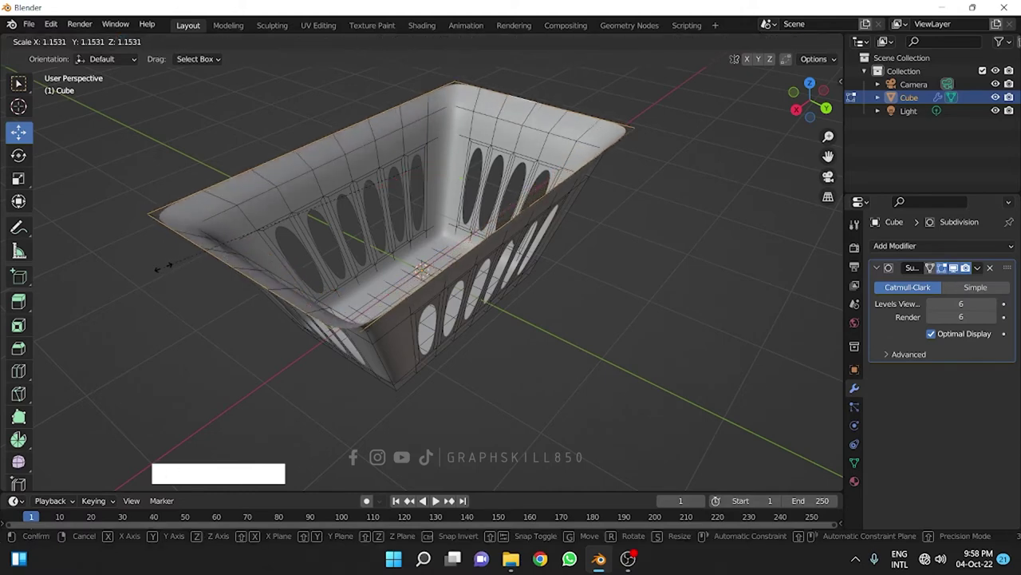
click(340, 504)
middle_click(343, 502)
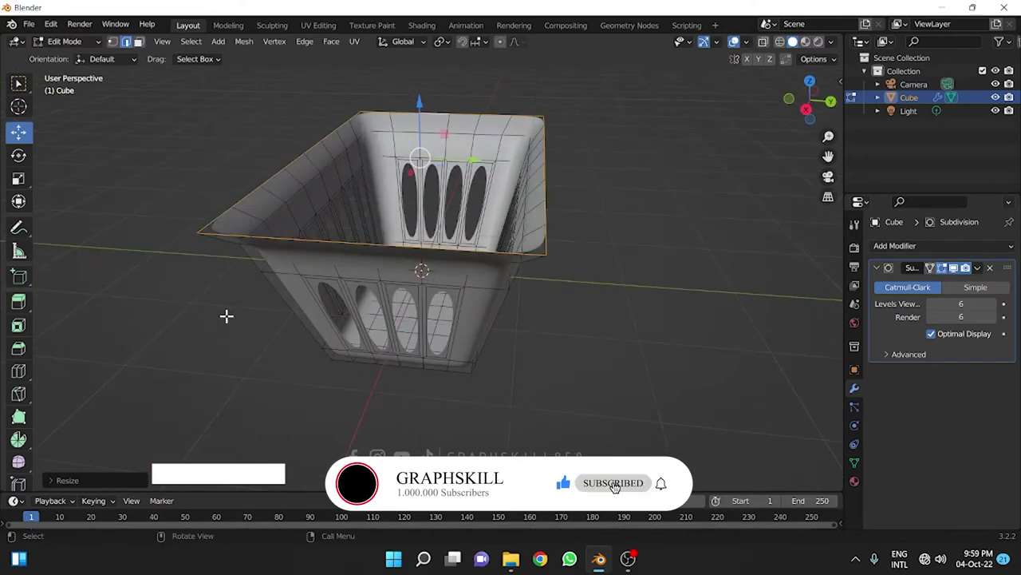
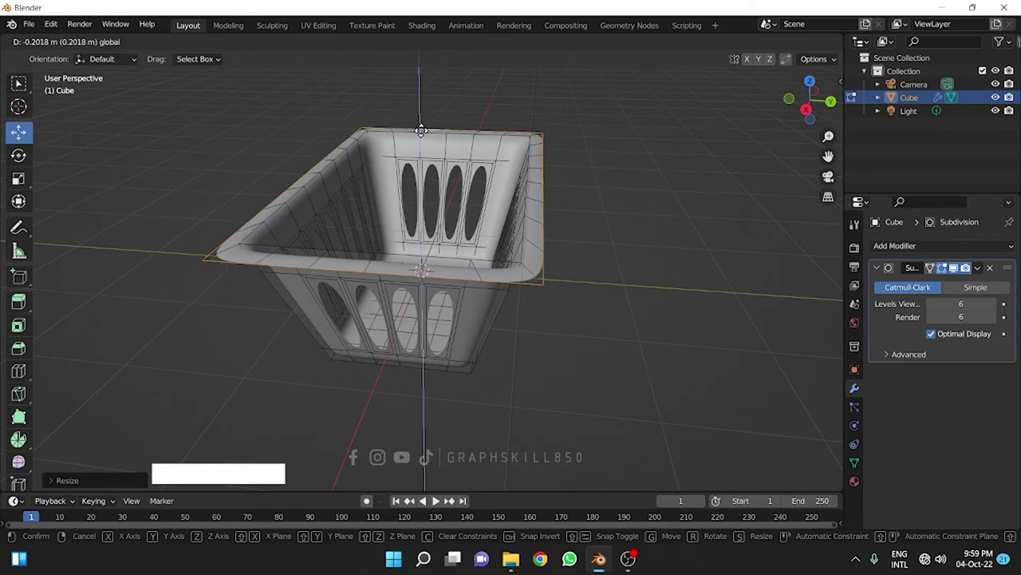
key(e)
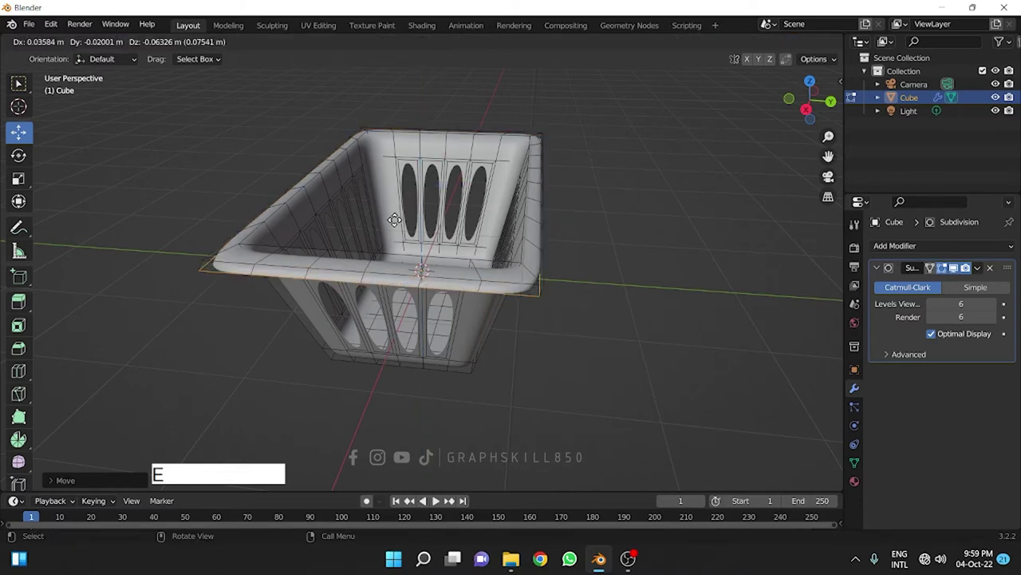
key(z)
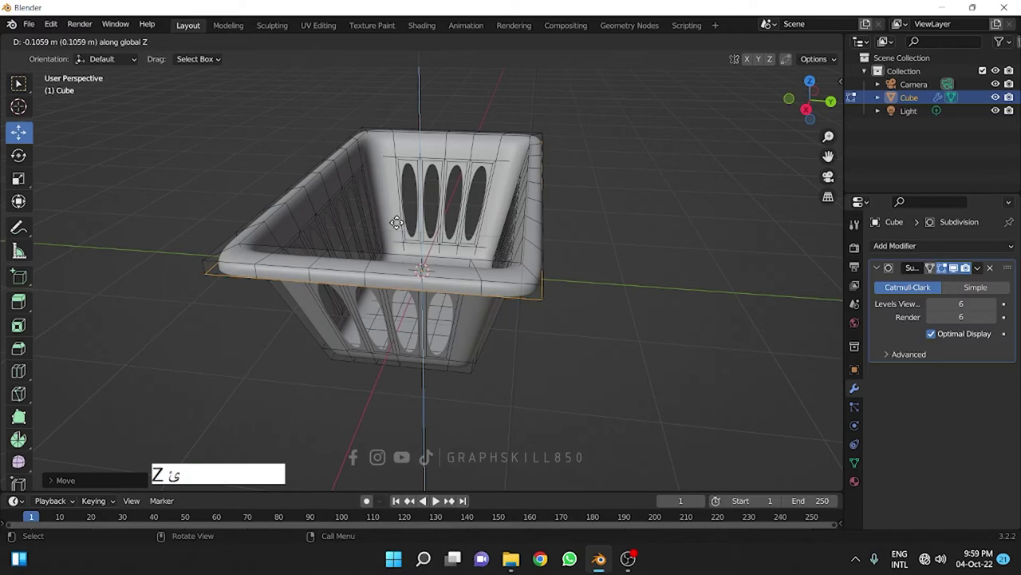
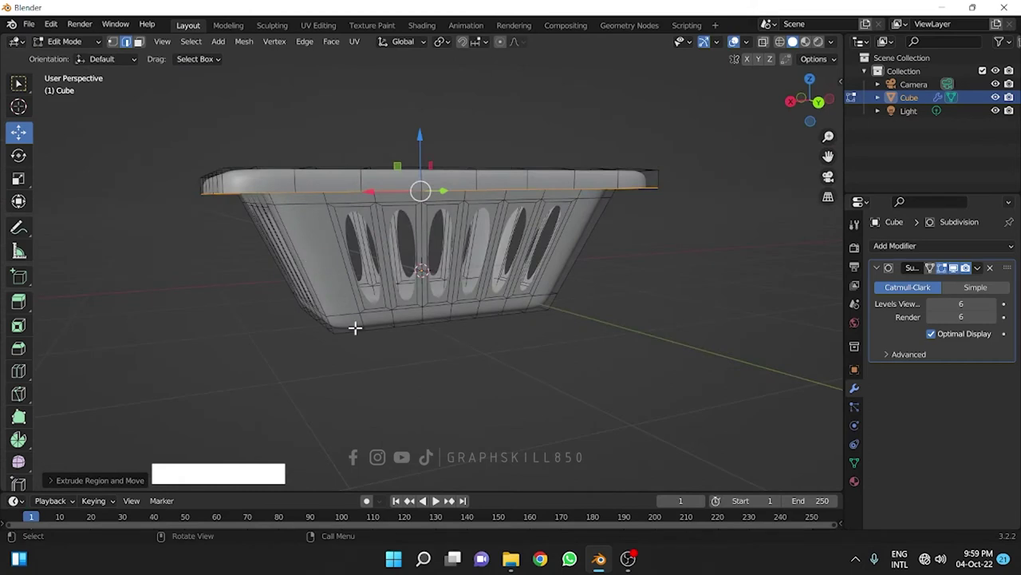
- Extrude the lip edge further down along Z and shrink it inward under the rim
key(e)
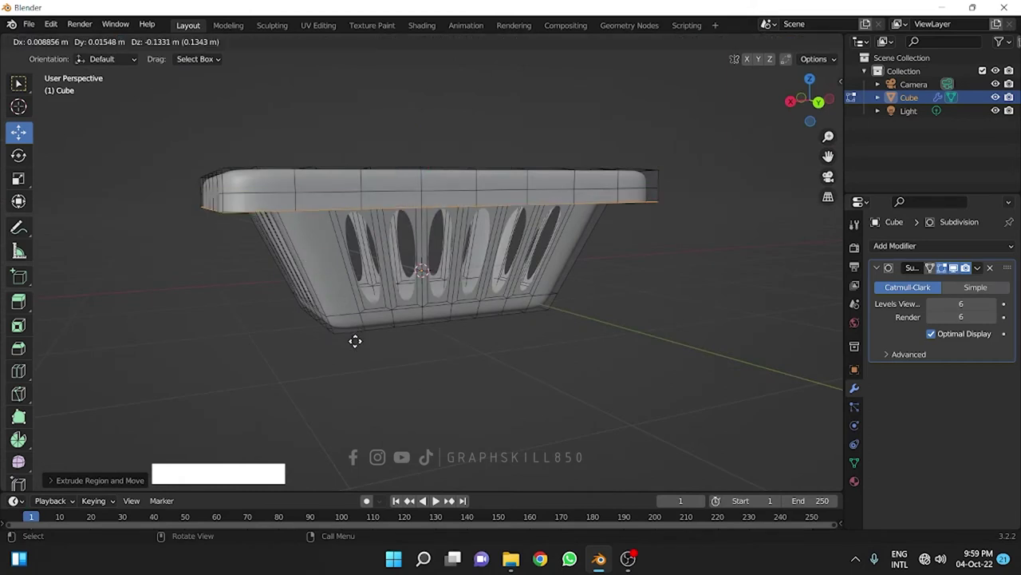
key(z)
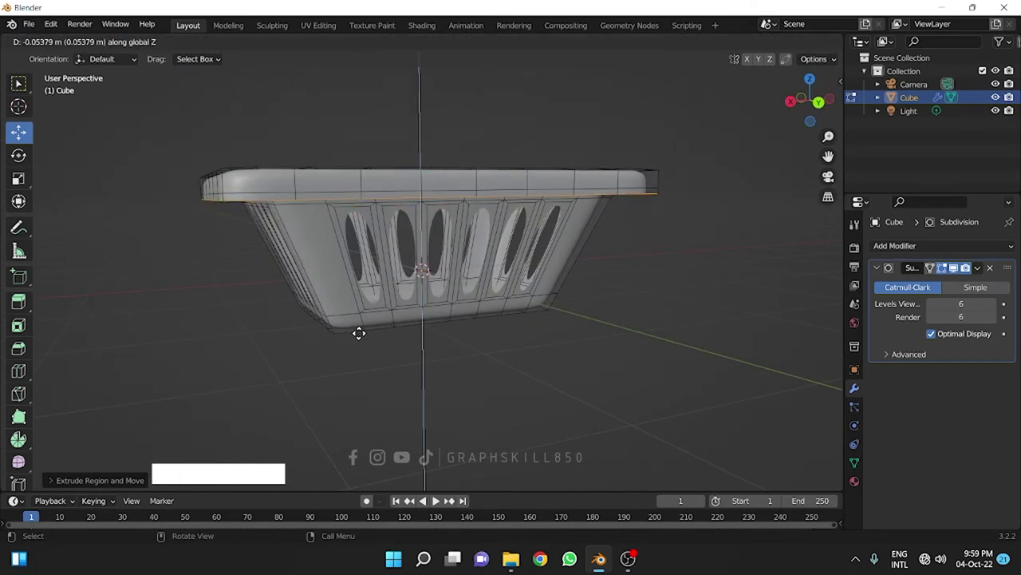
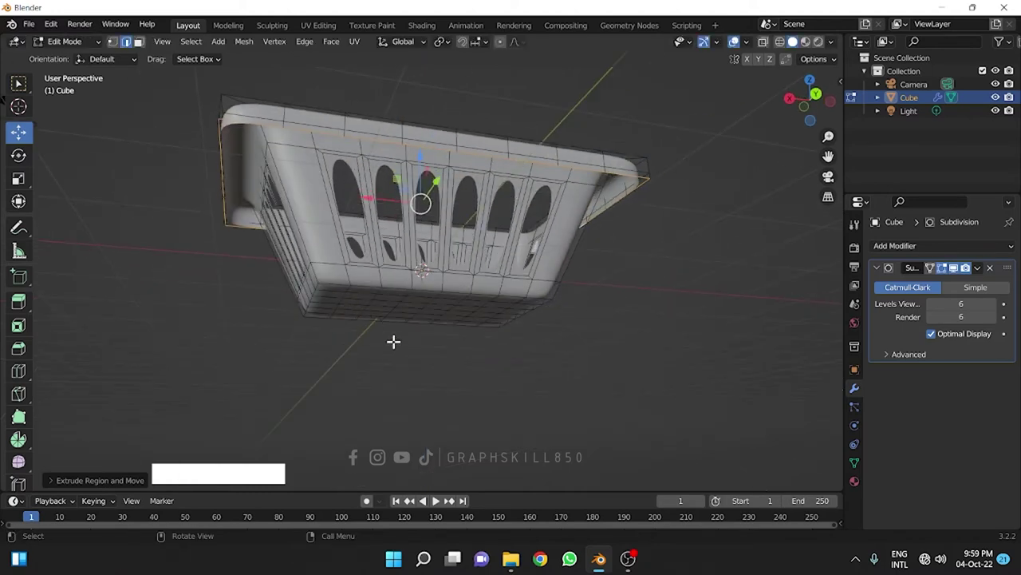
key(s)
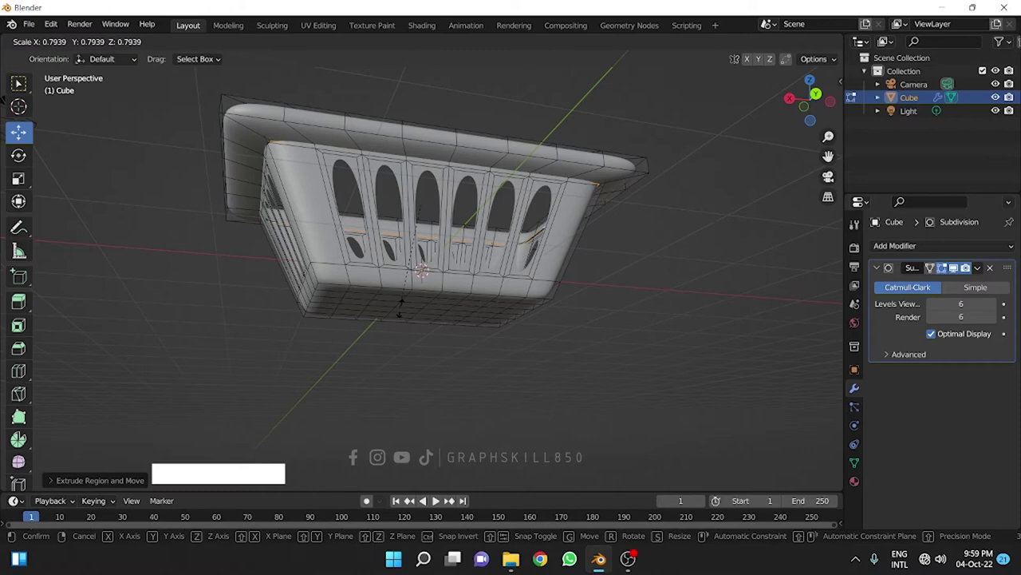
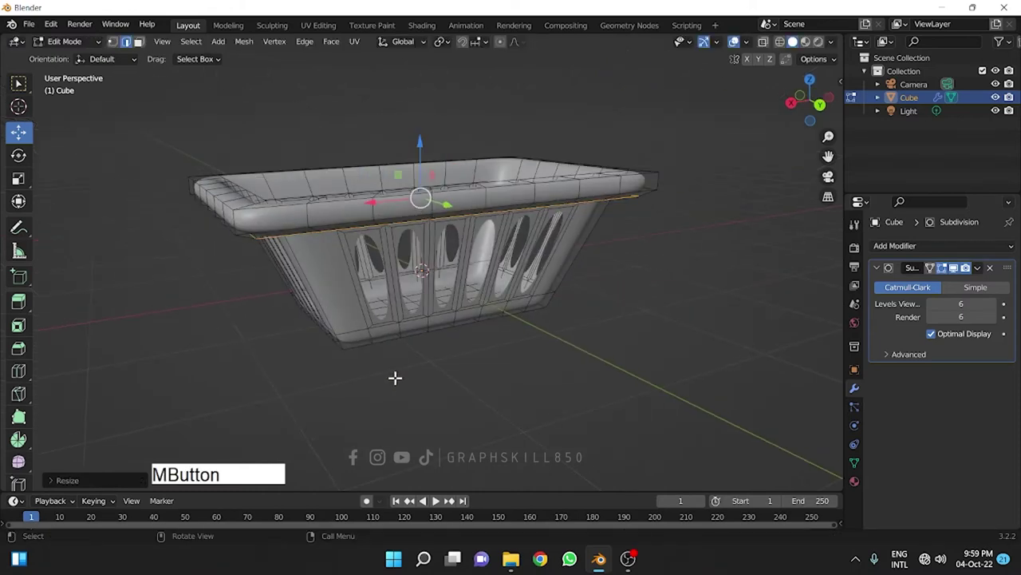
key(Tab)
- Orbit the viewport to inspect the basket's rolled lip and oval holes
middle_click(301, 357)
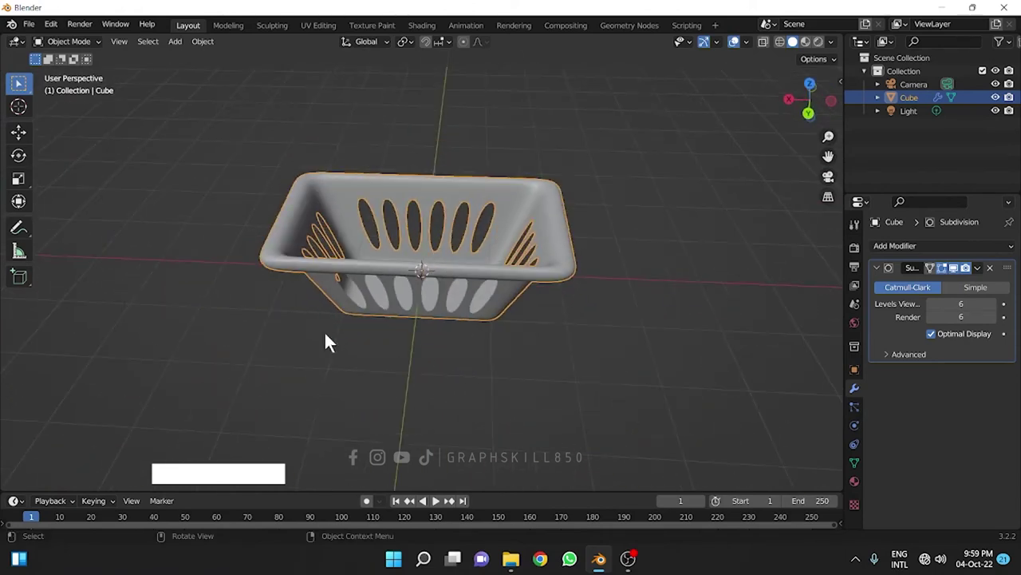
middle_click(366, 355)
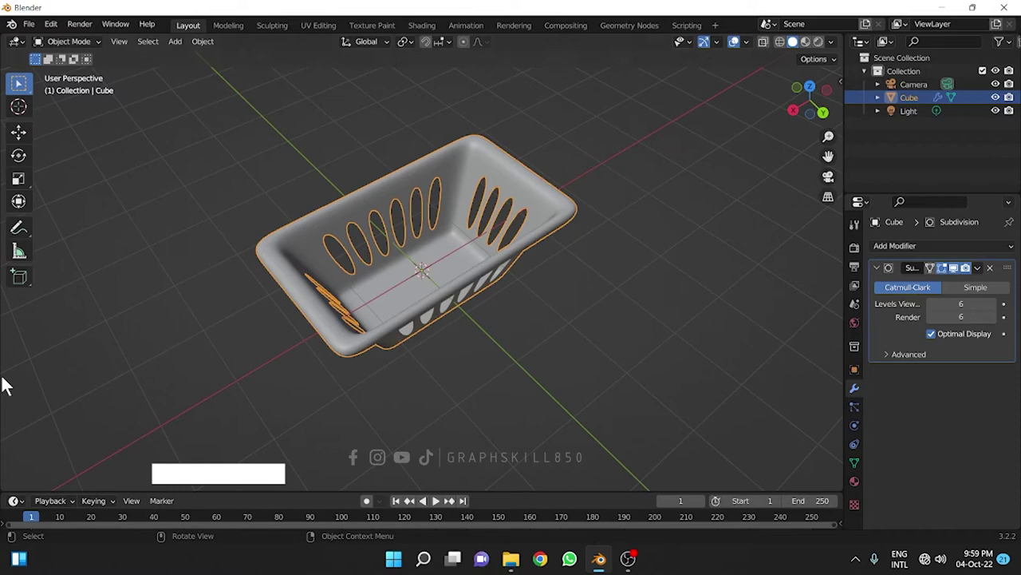
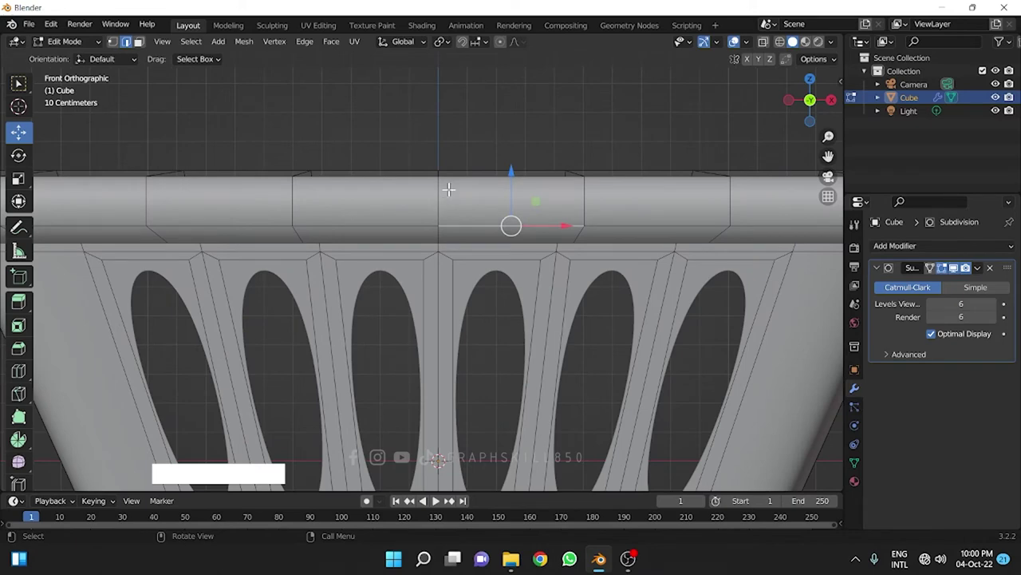
- Bevel the rim edge loop into a narrow face and select a small rim face to extrude
click(144, 50)
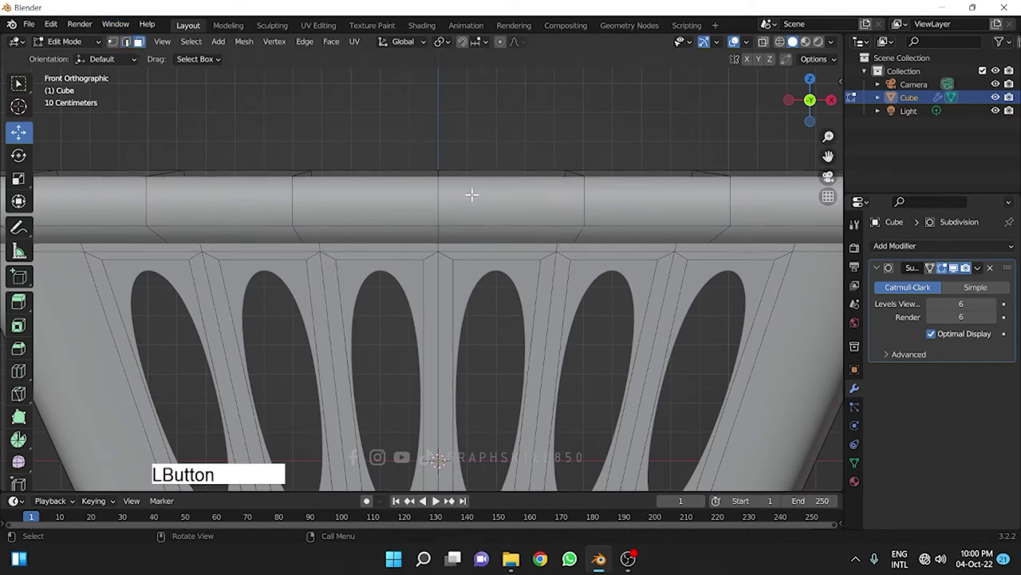
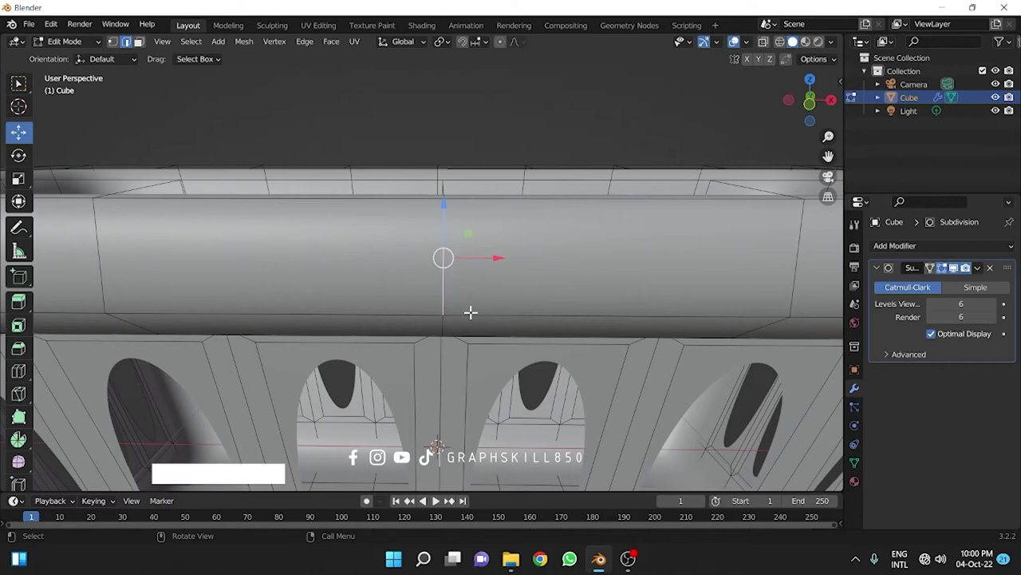
key(b)
key(Escape)
key(ctrl+b)
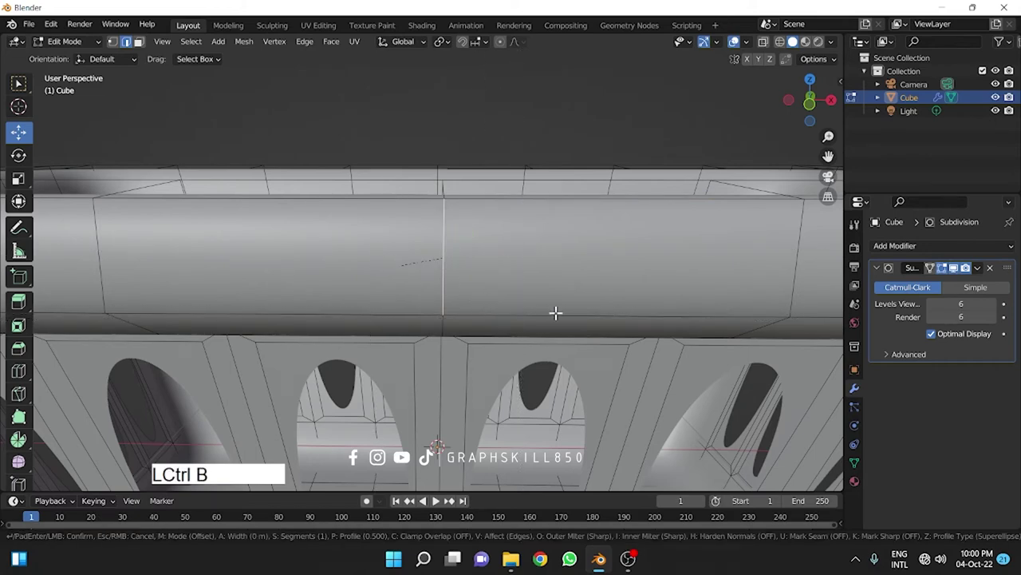
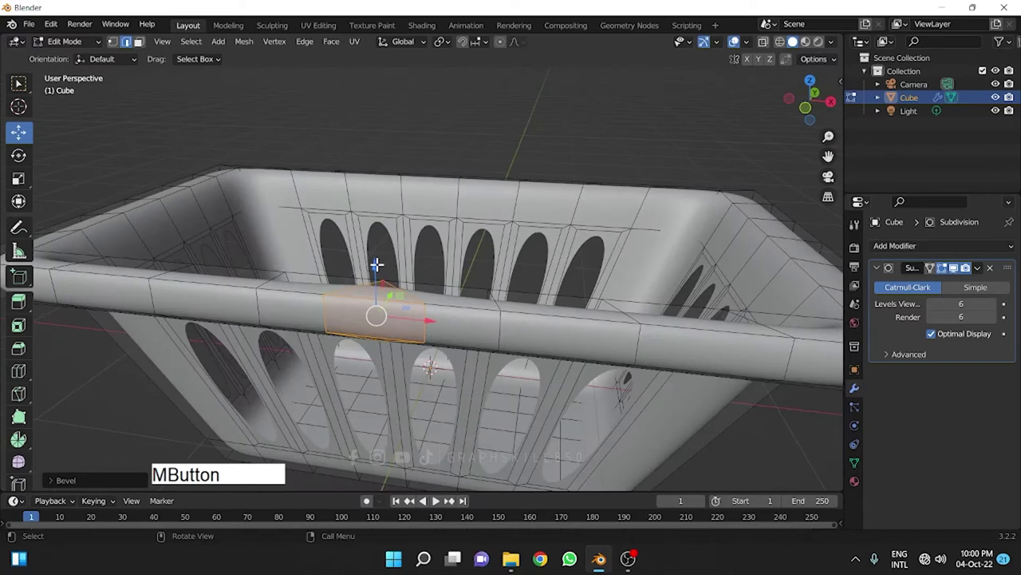
click(141, 51)
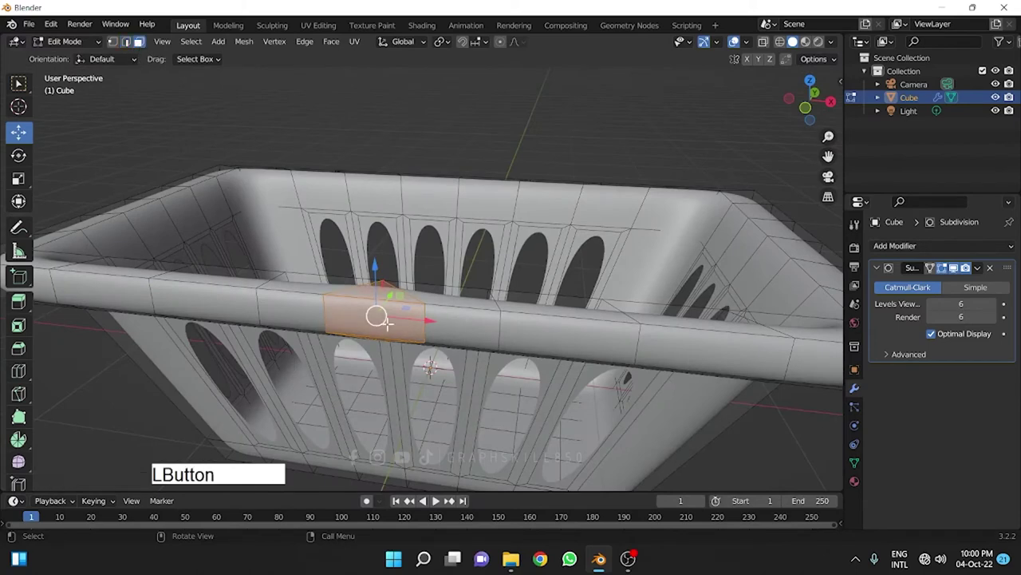
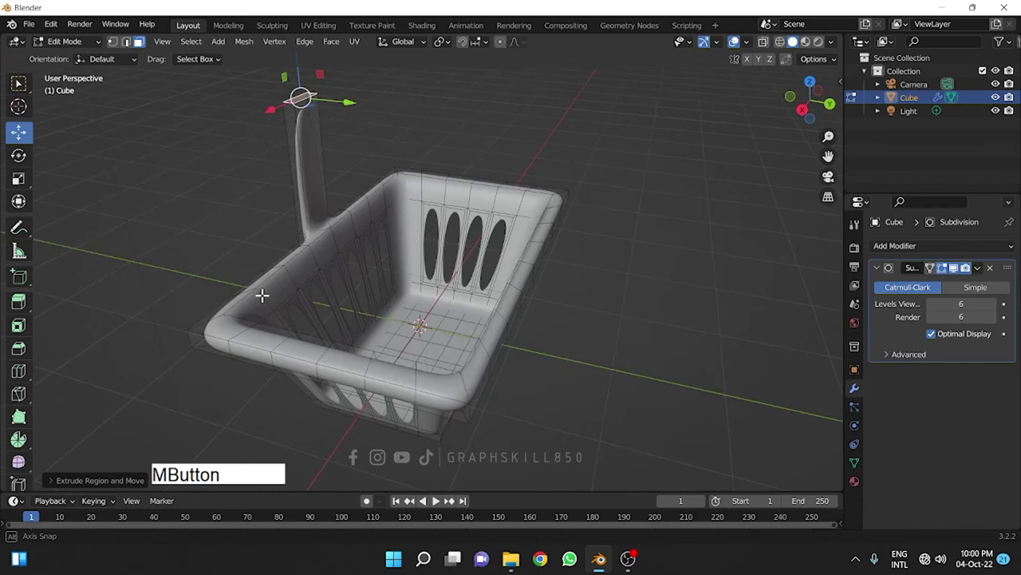
- Extrude the rim face into an L-shaped handle post and view it smoothed in Object Mode
key(e)
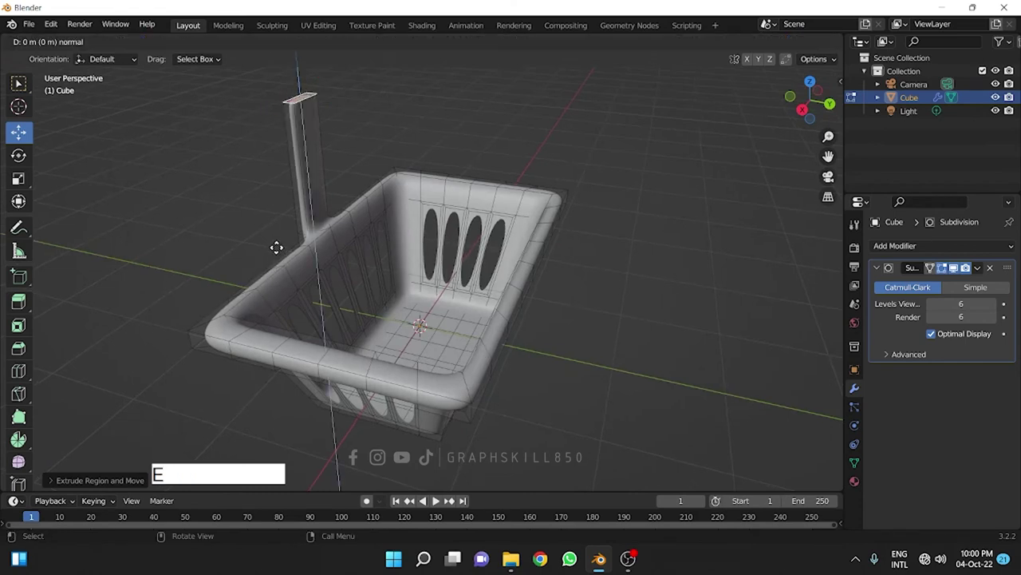
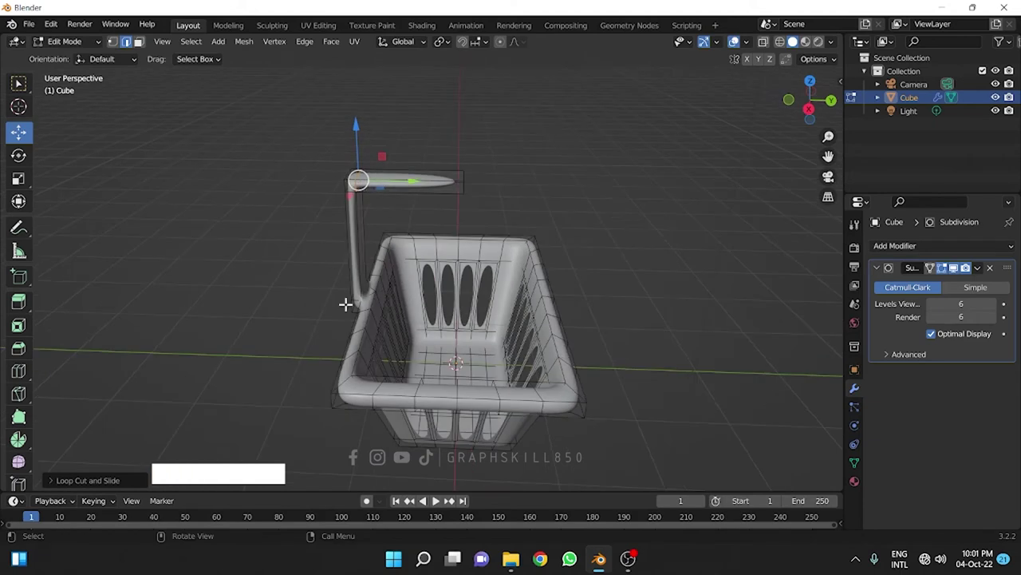
key(Tab)
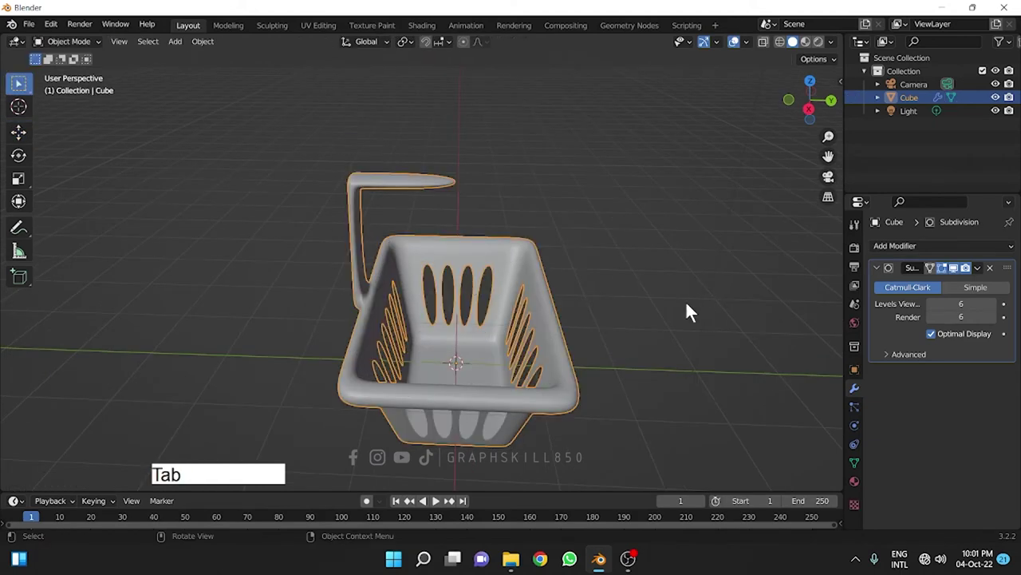
- Add a Mirror modifier on the Y axis only so the handle appears on the opposite rim
click(924, 250)
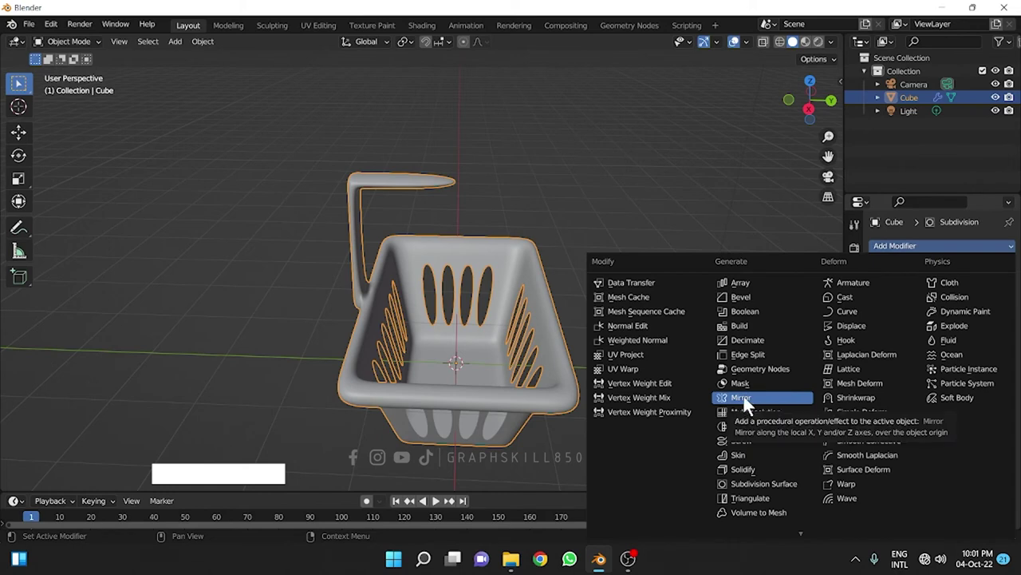
click(749, 405)
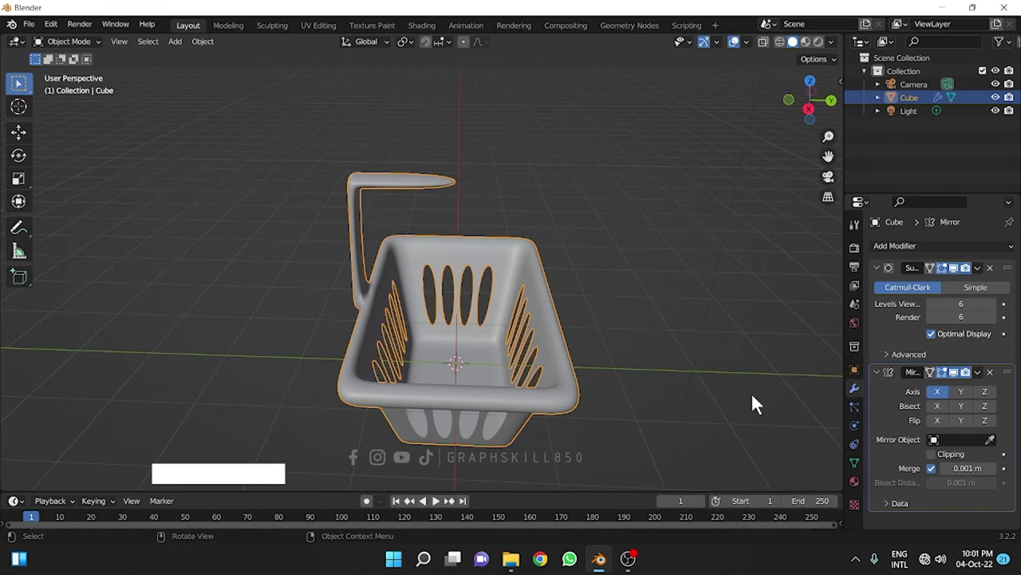
click(963, 399)
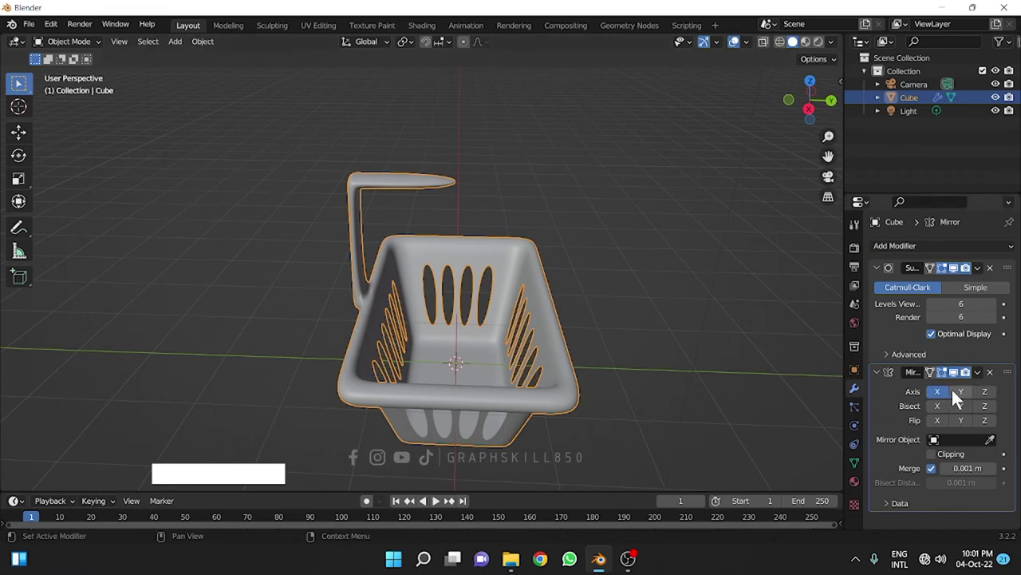
click(966, 397)
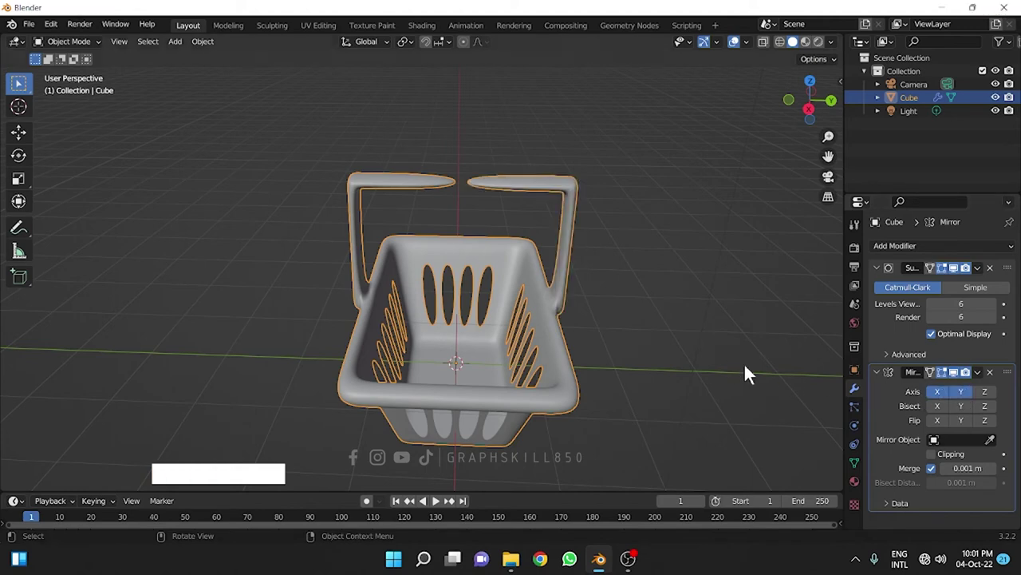
click(940, 401)
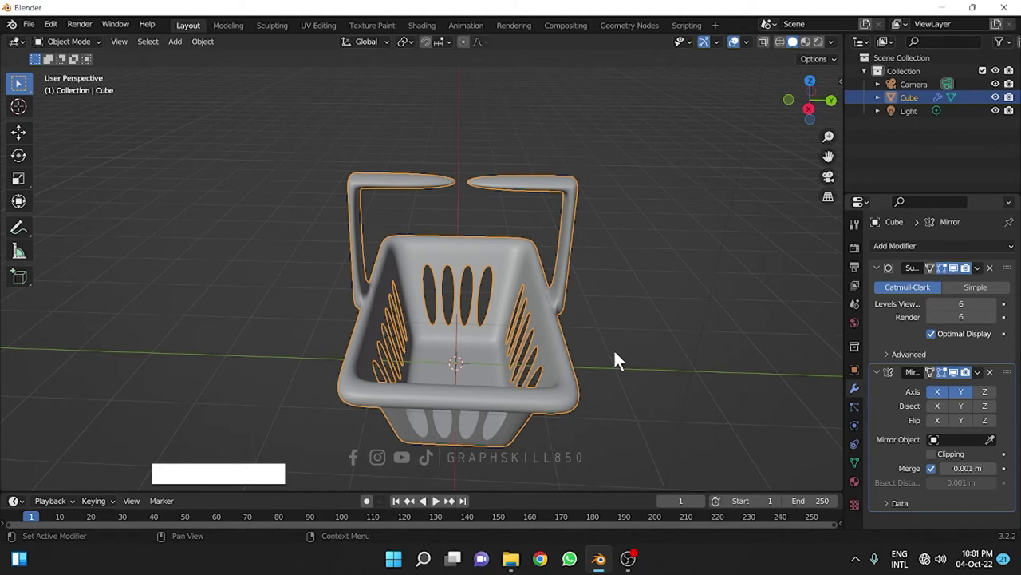
middle_click(483, 326)
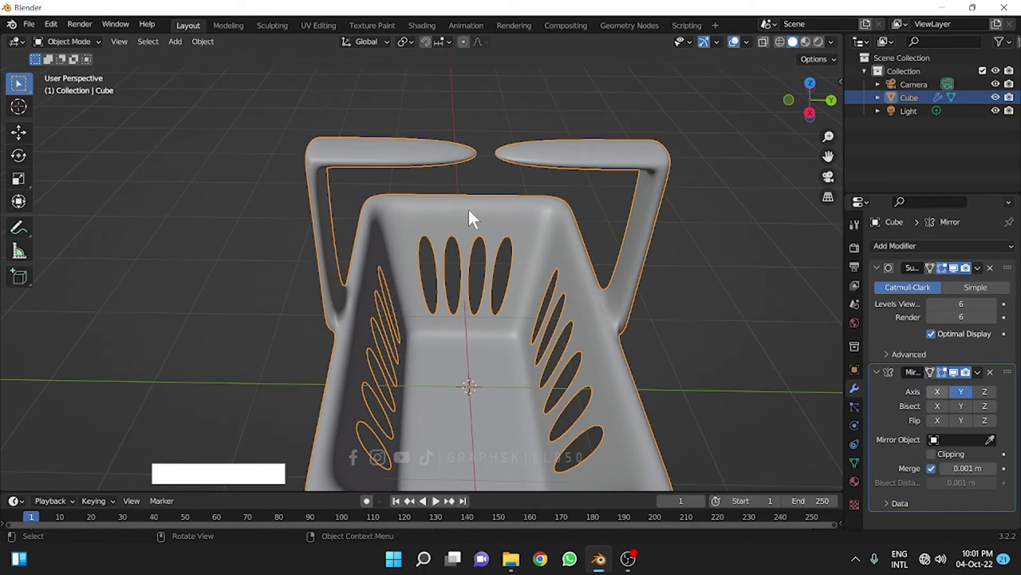
key(Tab)
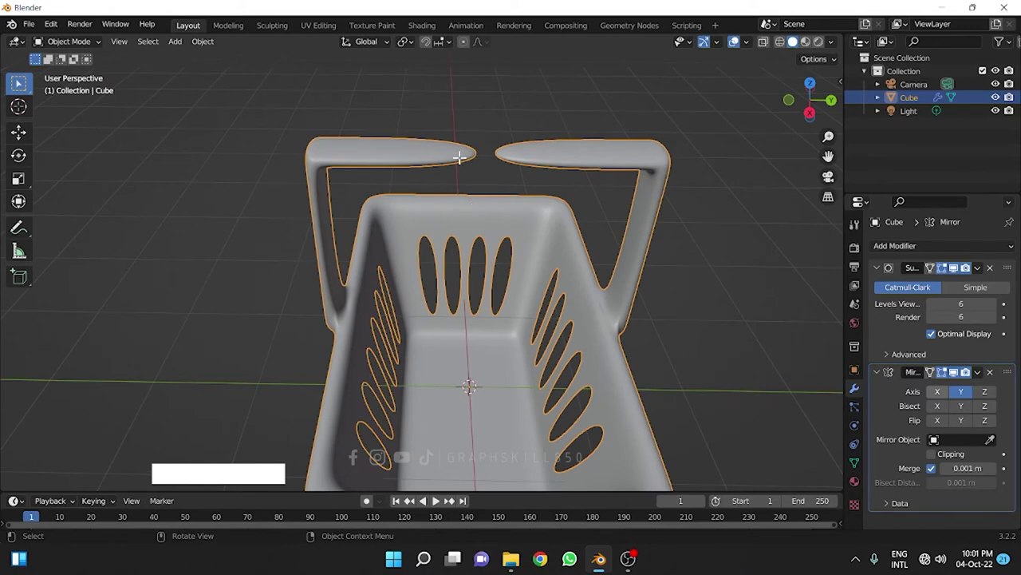
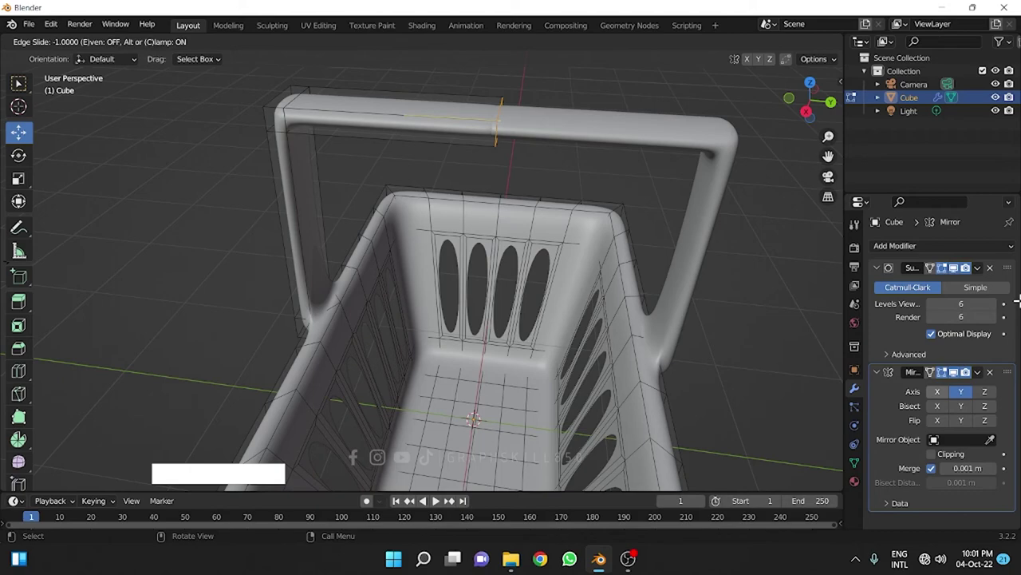
- Merge the two arm tips into one continuous arched handle and view it smoothed
click(961, 278)
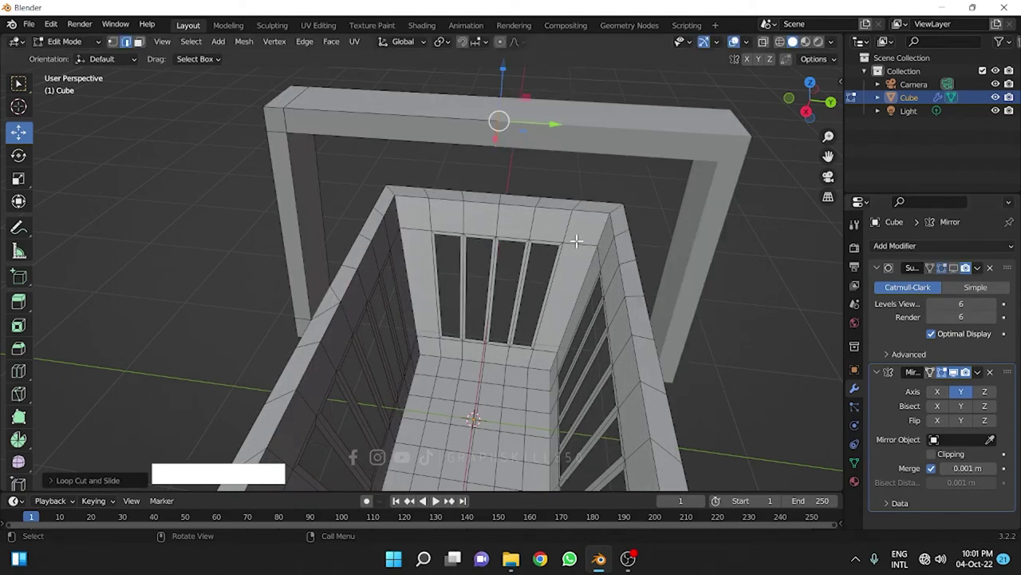
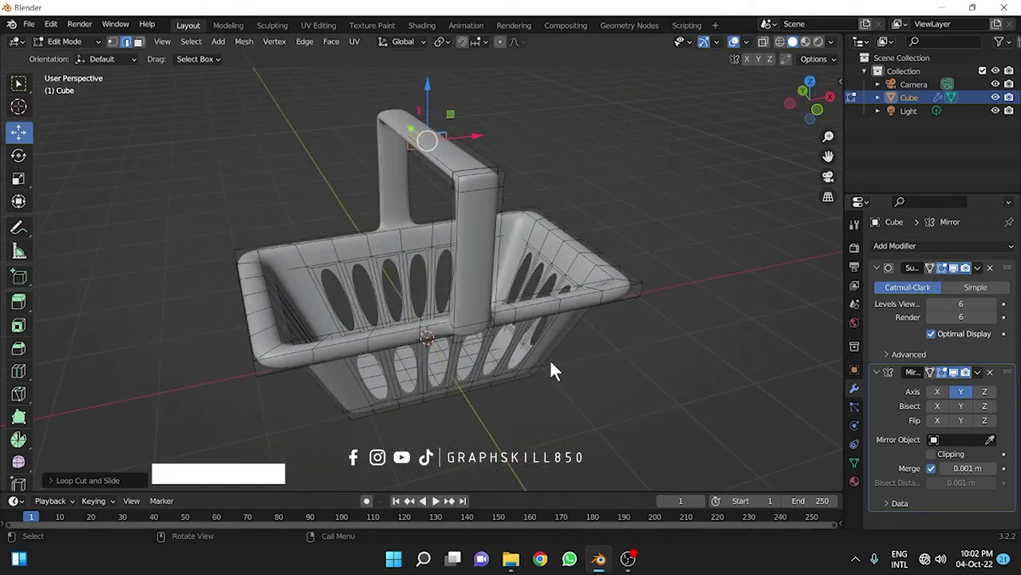
middle_click(409, 369)
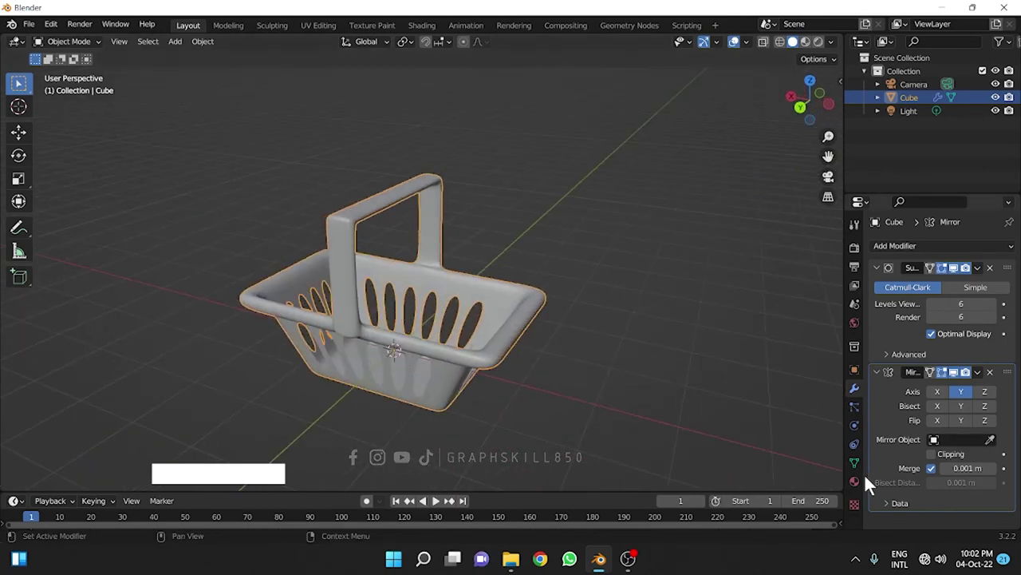
- Create a new material for the basket with a red base colour
click(812, 51)
click(857, 496)
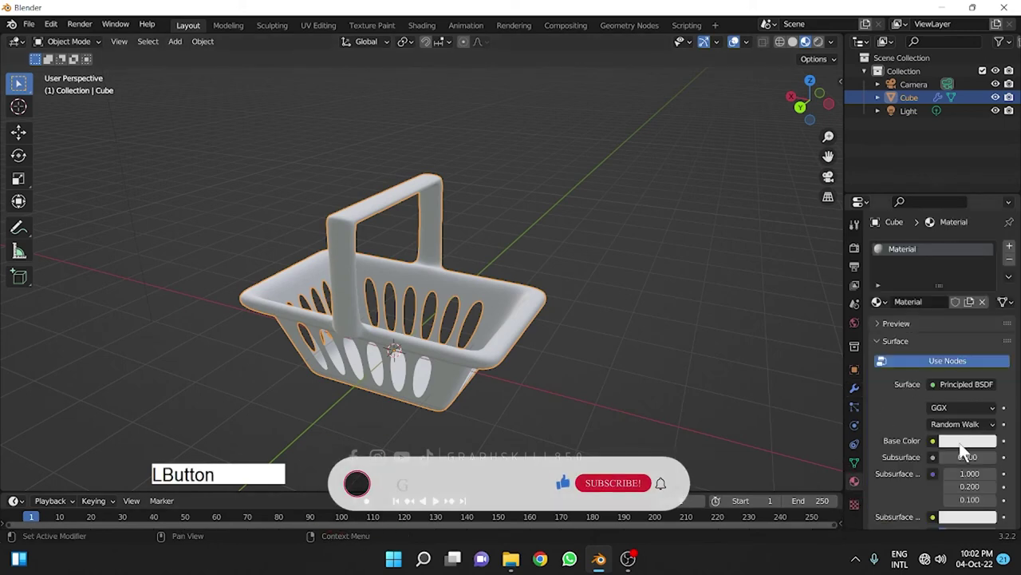
click(966, 451)
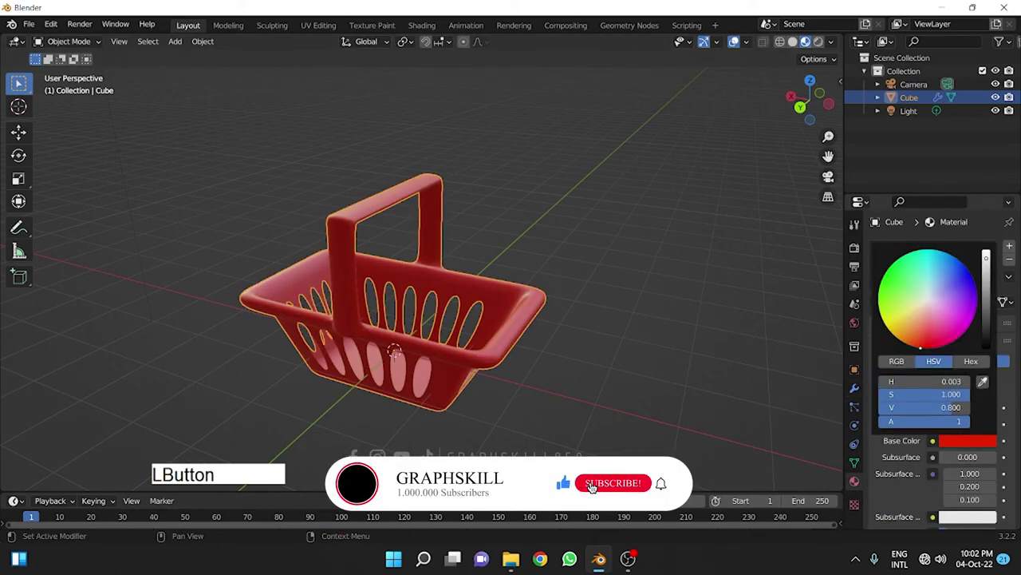
middle_click(395, 327)
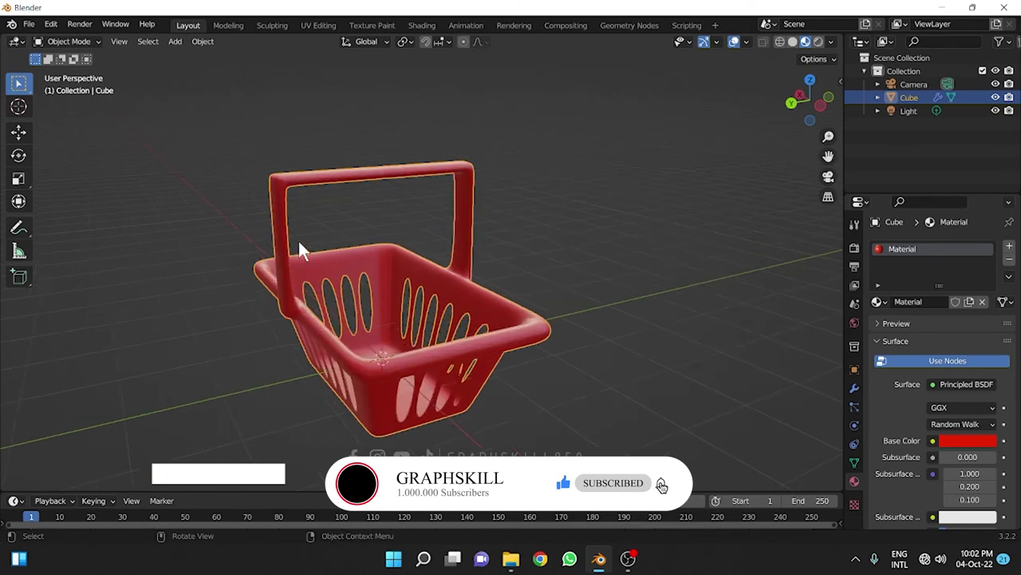
middle_click(311, 253)
key(Tab)
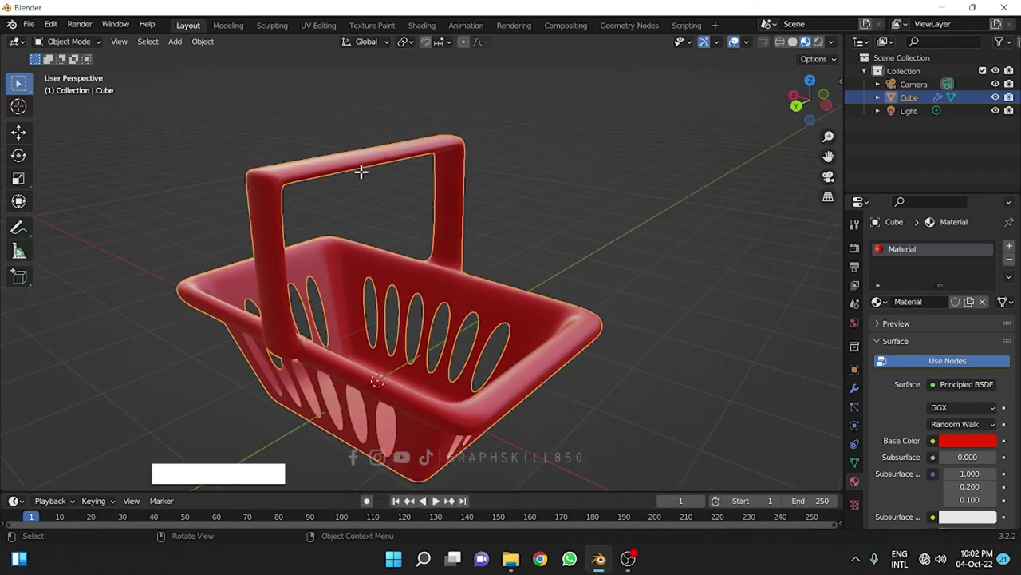
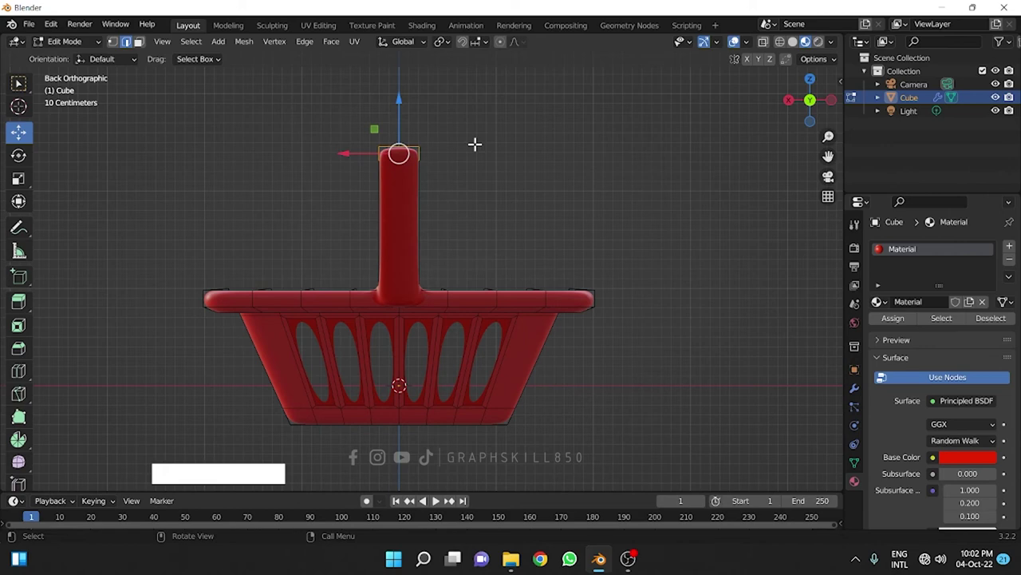
- In see-through wireframe, grow the selection from the handle top down one post
click(784, 46)
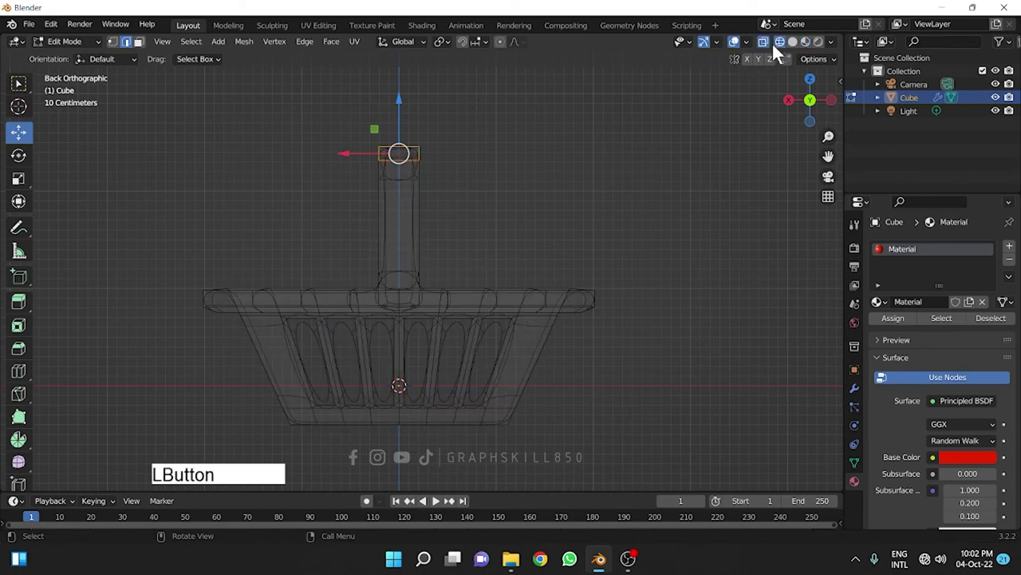
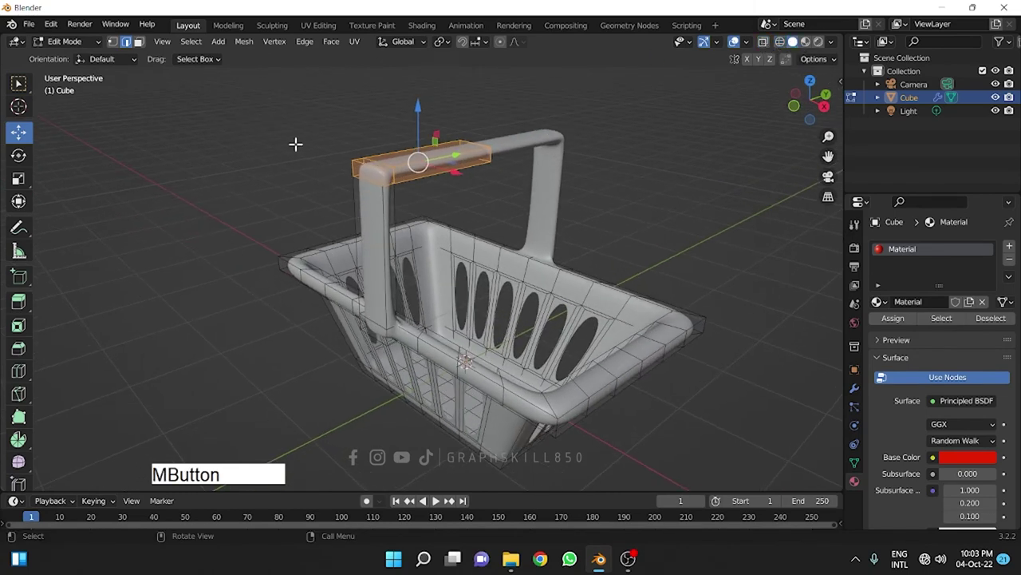
click(195, 53)
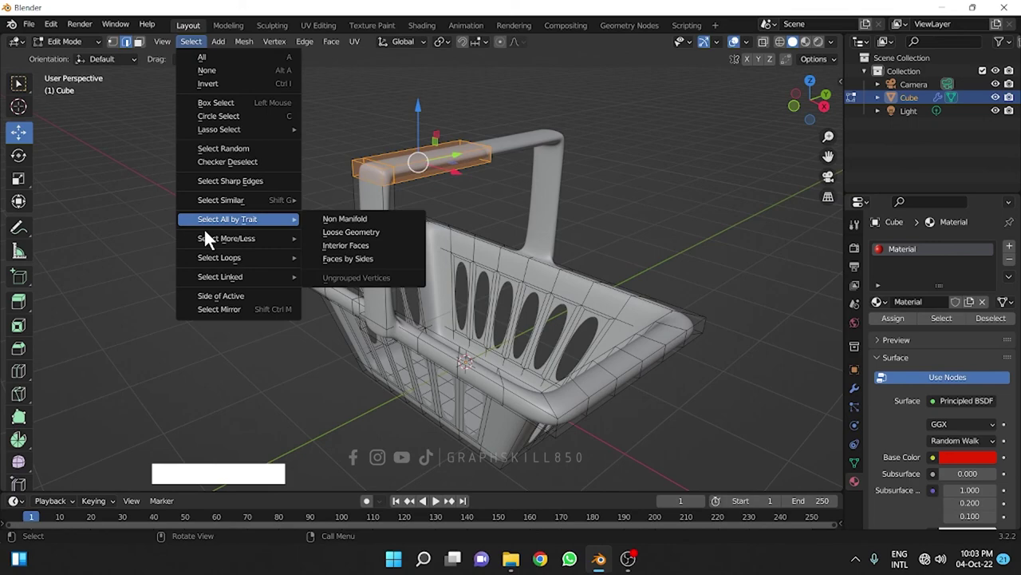
click(358, 245)
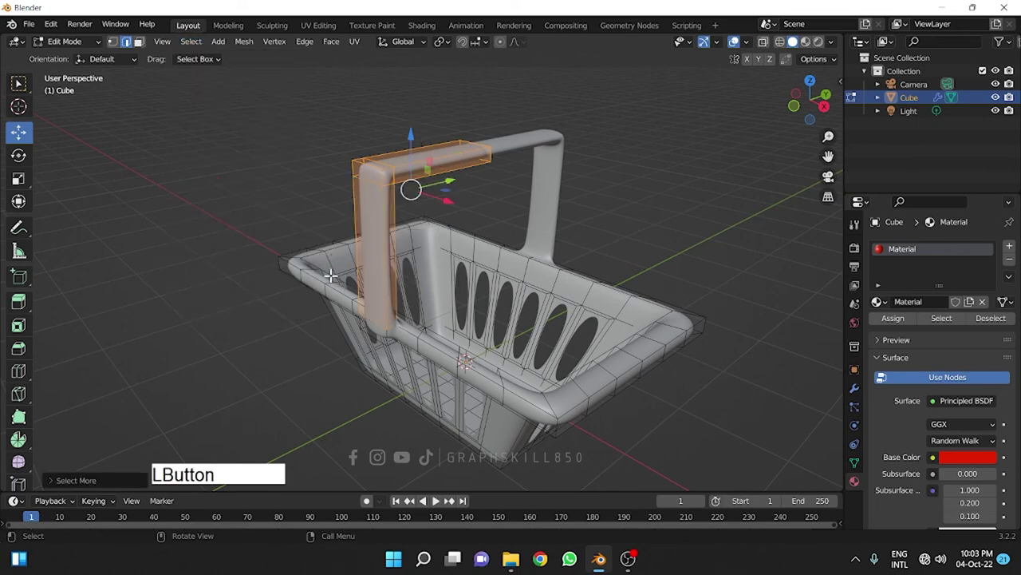
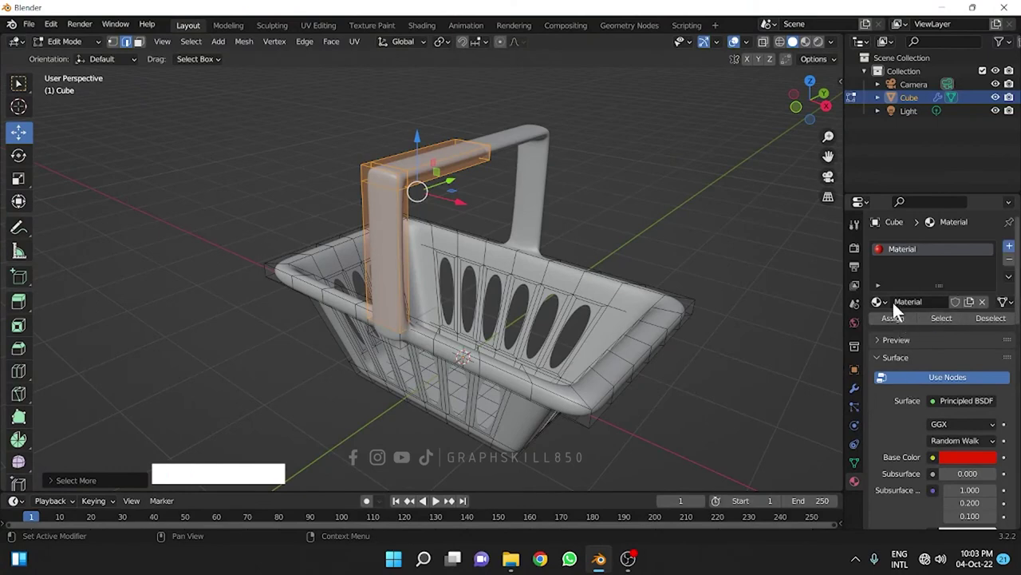
- Assign a second, black material to the selected handle faces
click(814, 50)
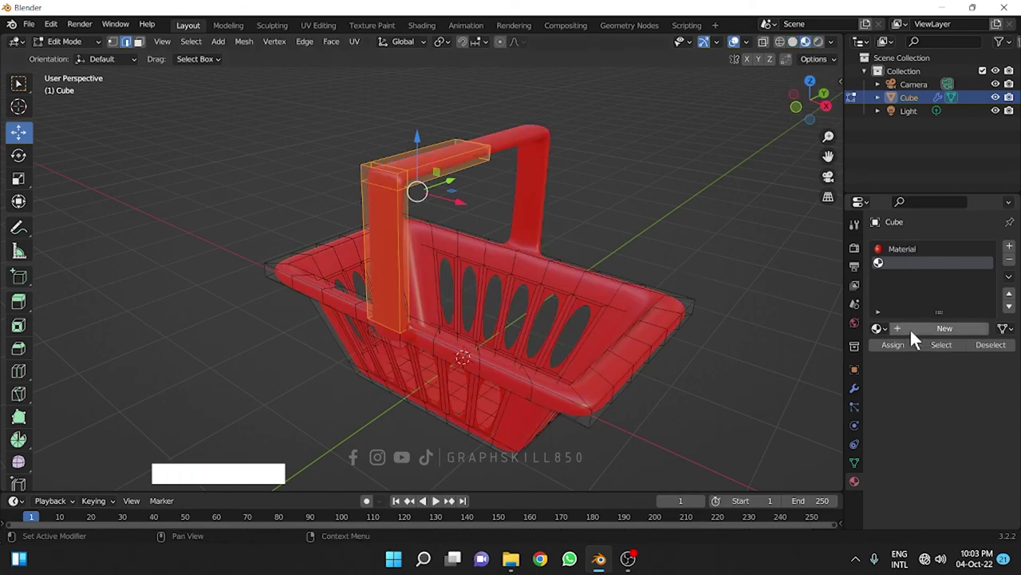
click(916, 339)
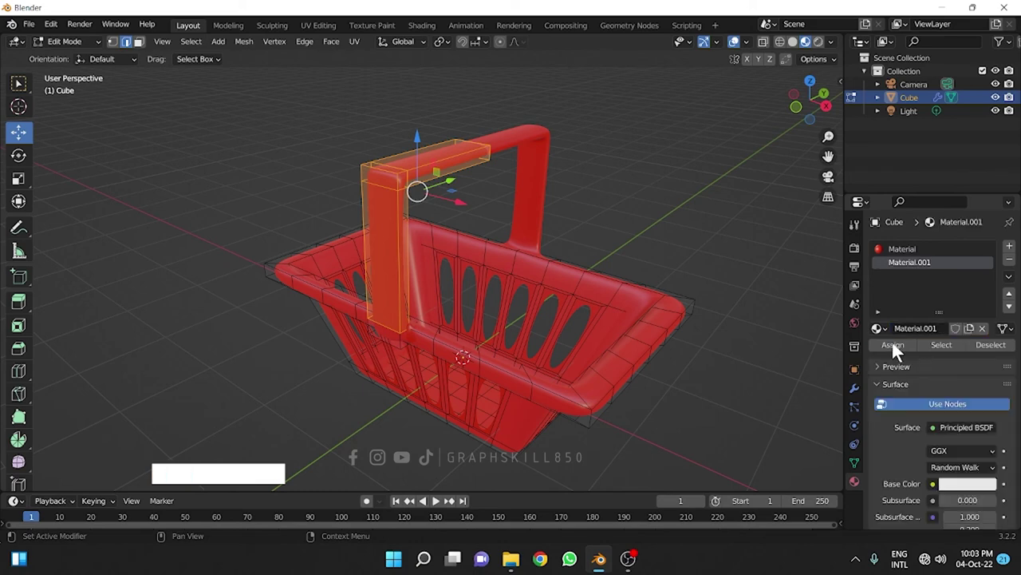
click(898, 352)
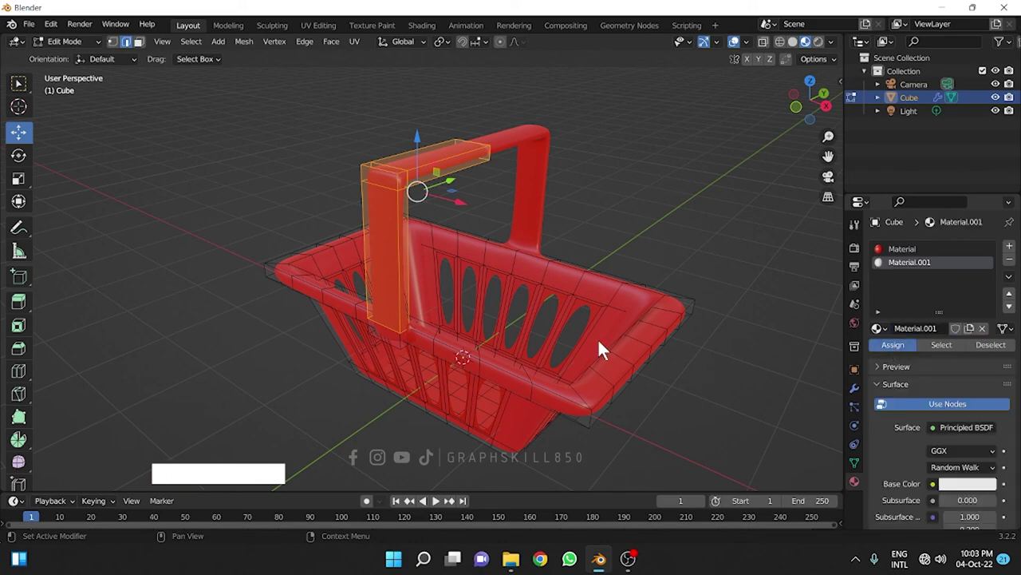
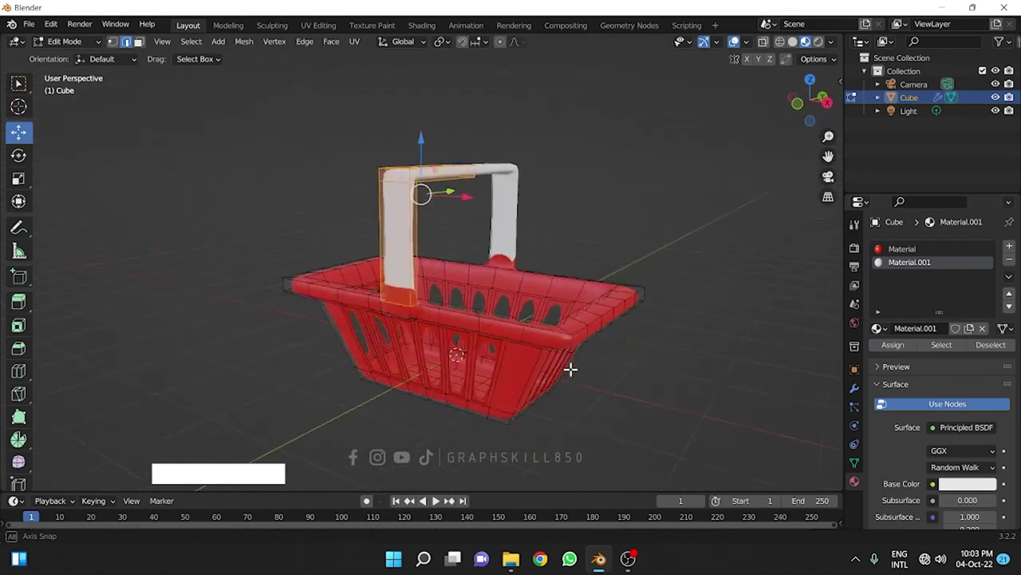
click(979, 493)
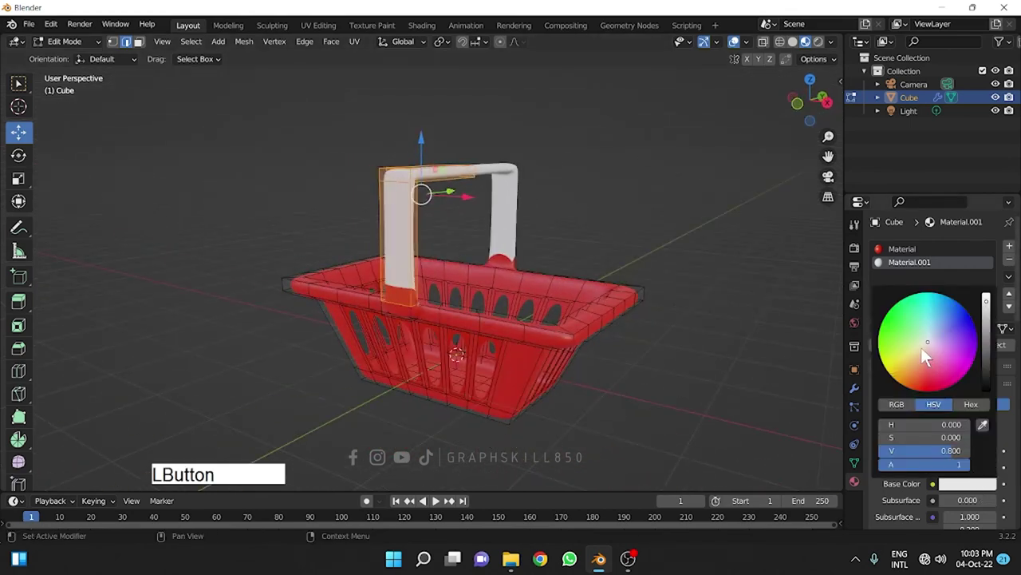
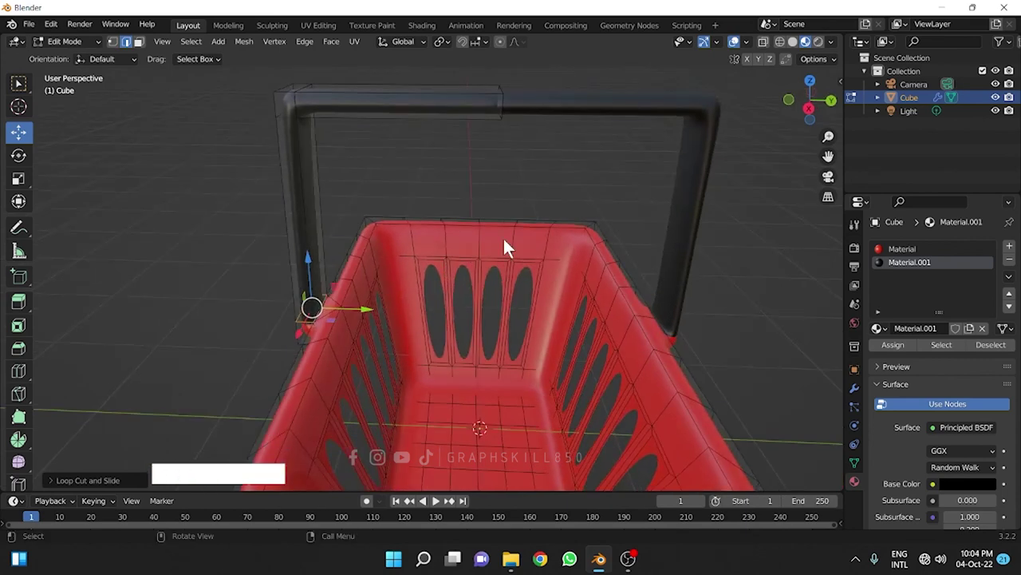
middle_click(417, 309)
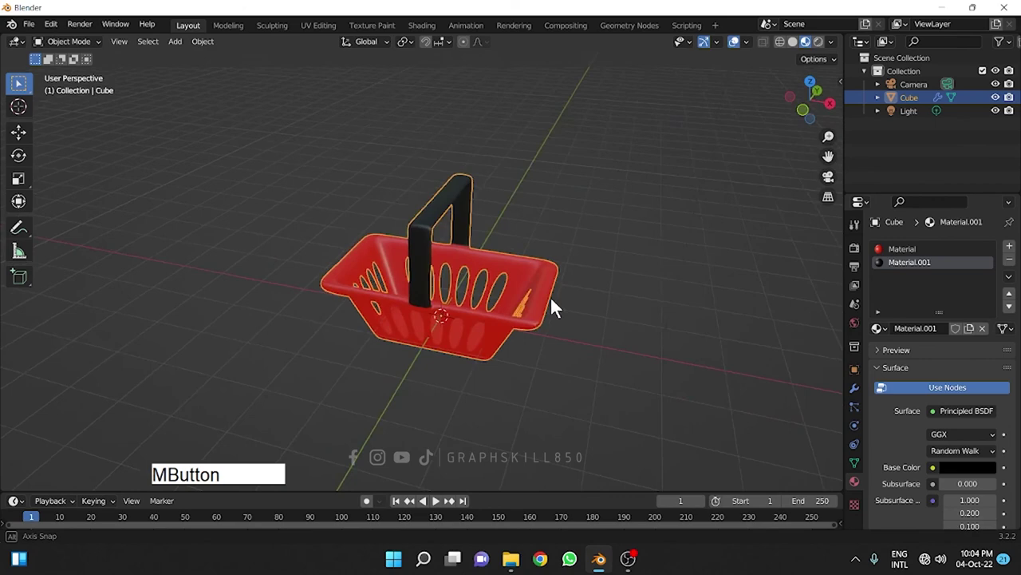
- Copy the basket and place the duplicate to the right of the original
click(22, 142)
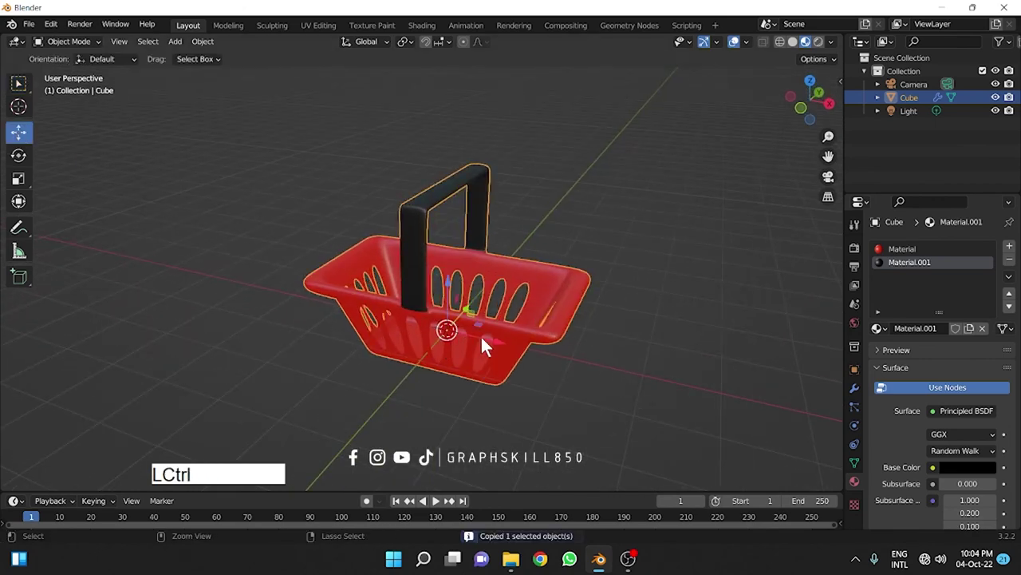
click(484, 348)
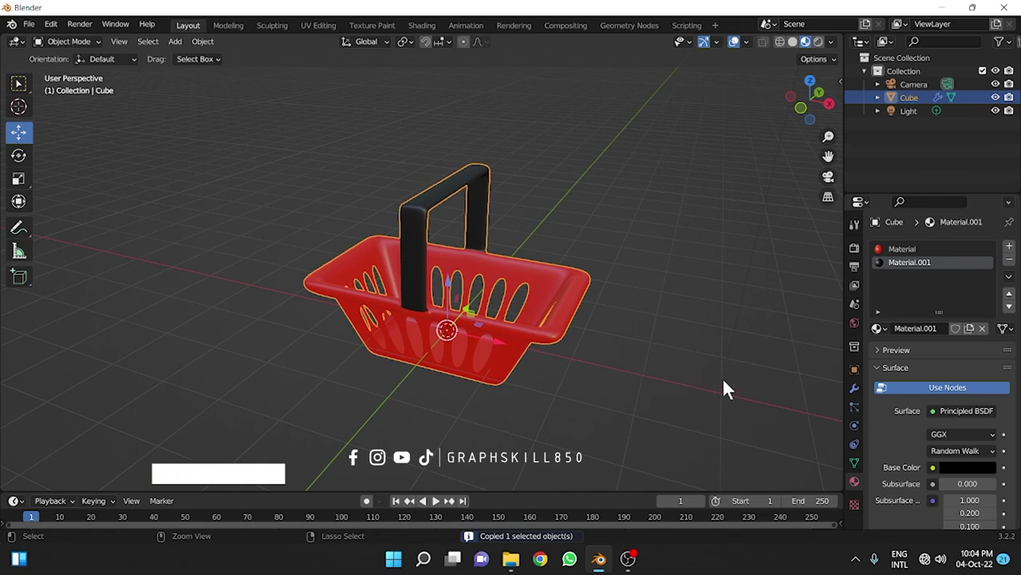
click(485, 341)
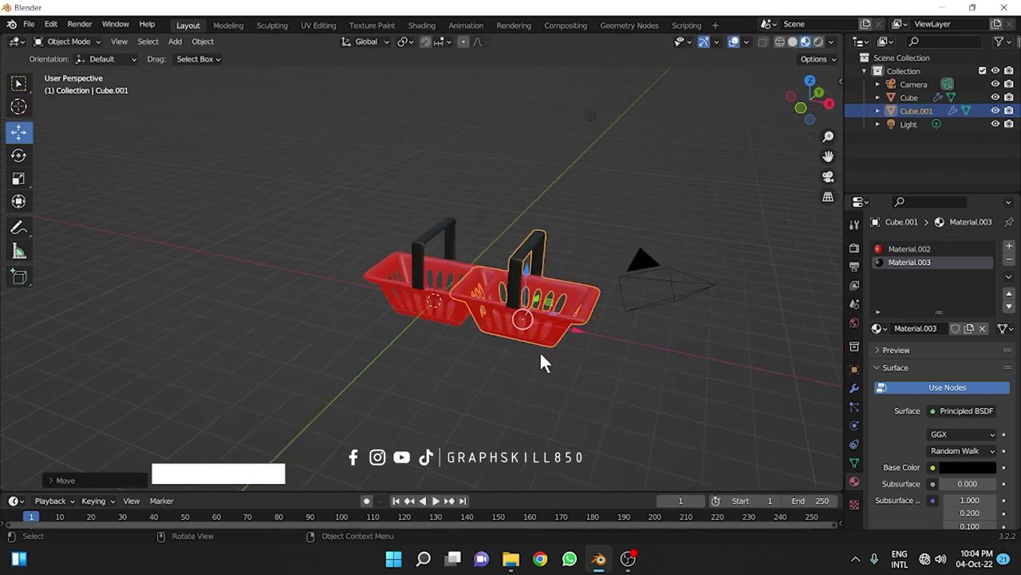
click(564, 339)
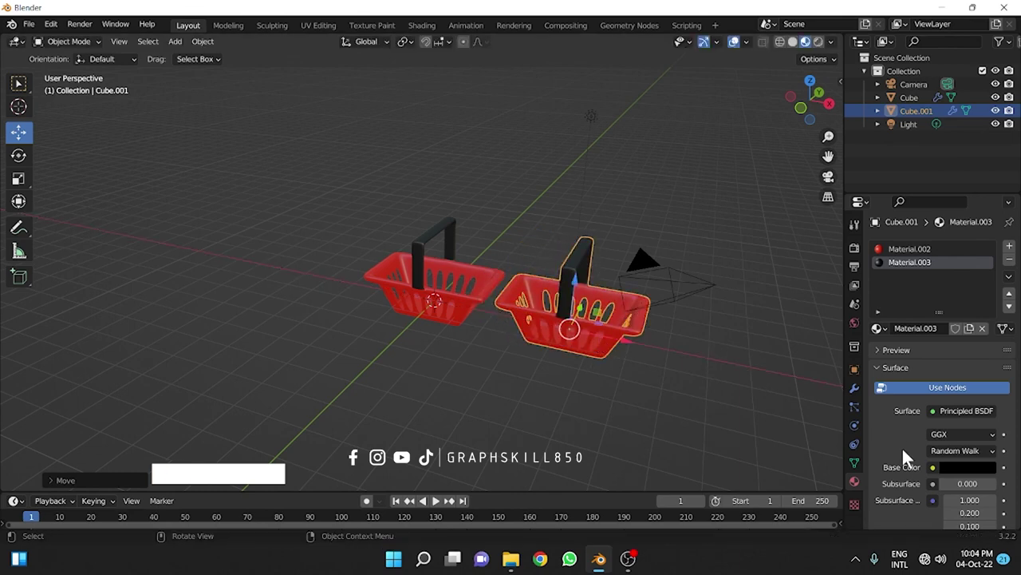
click(970, 479)
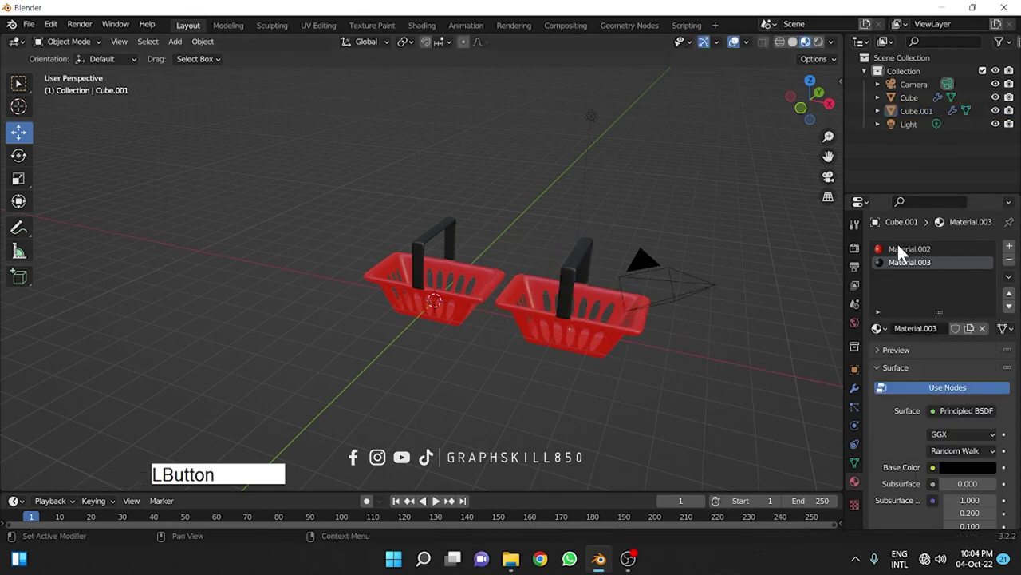
- Colour the copy's body material green and paste a third basket
click(965, 474)
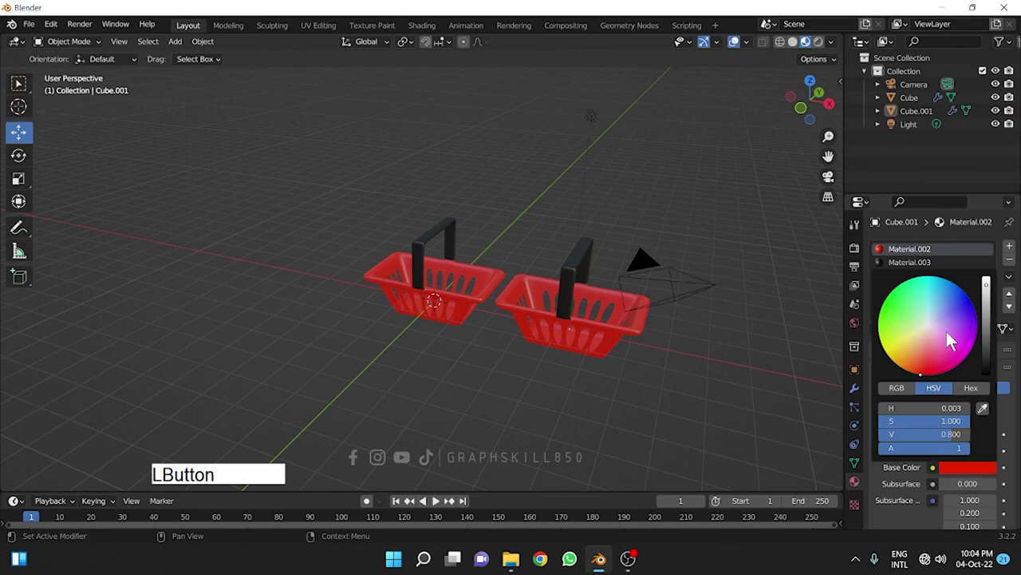
middle_click(421, 365)
click(456, 281)
key(ctrl+v)
click(474, 307)
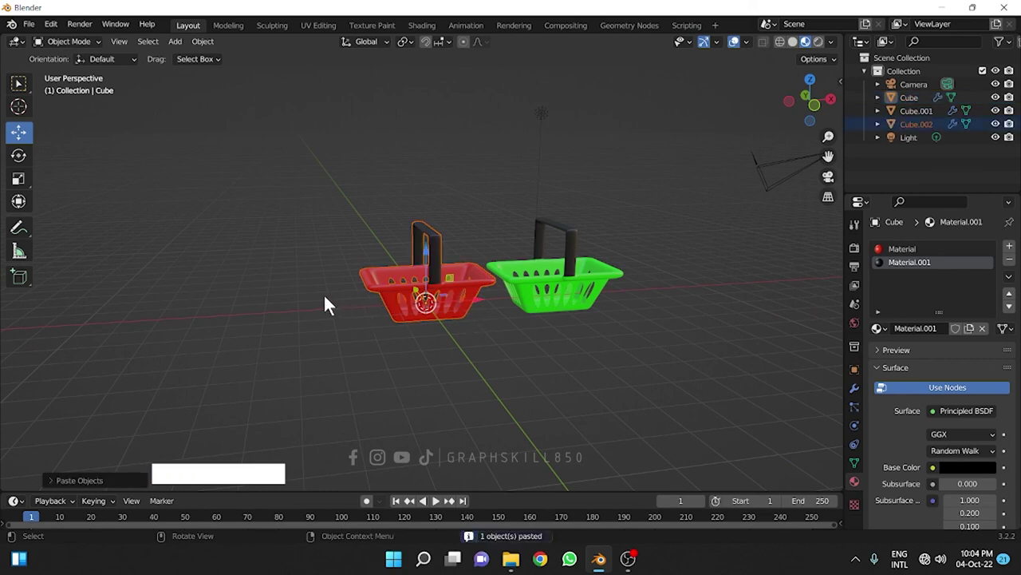
- Move the third basket left of the red one and colour its body orange
click(461, 296)
click(479, 312)
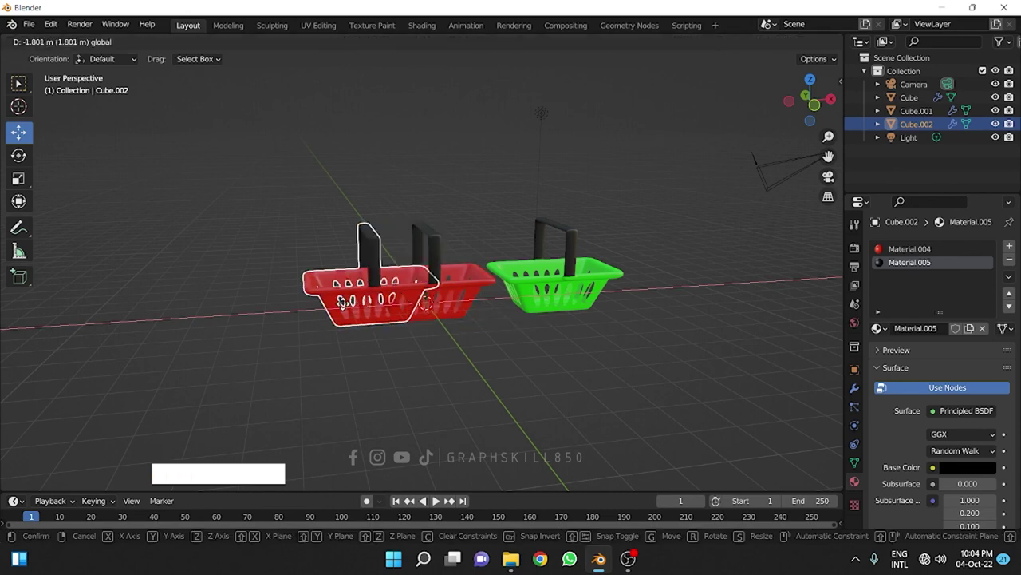
click(905, 257)
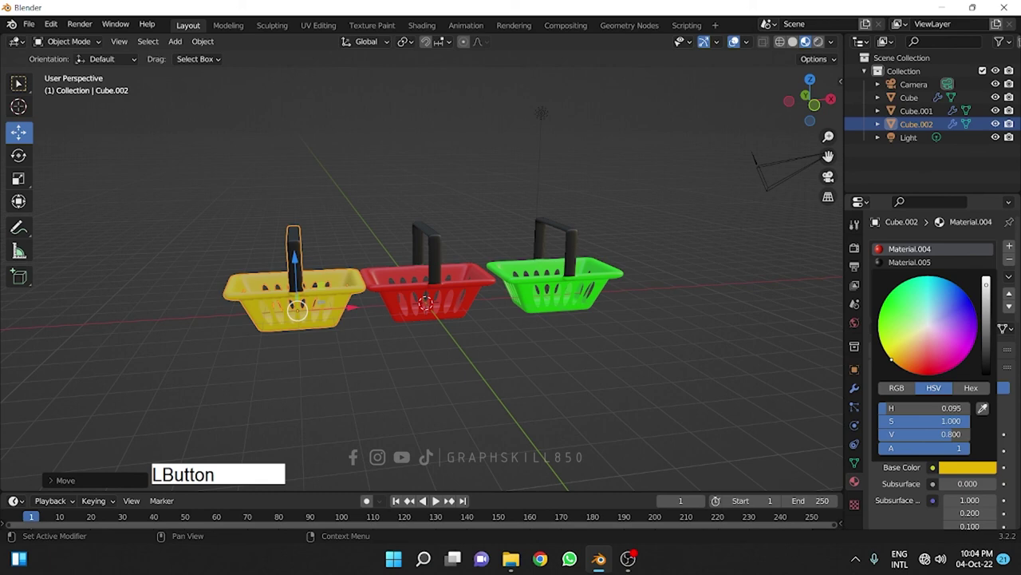
click(907, 359)
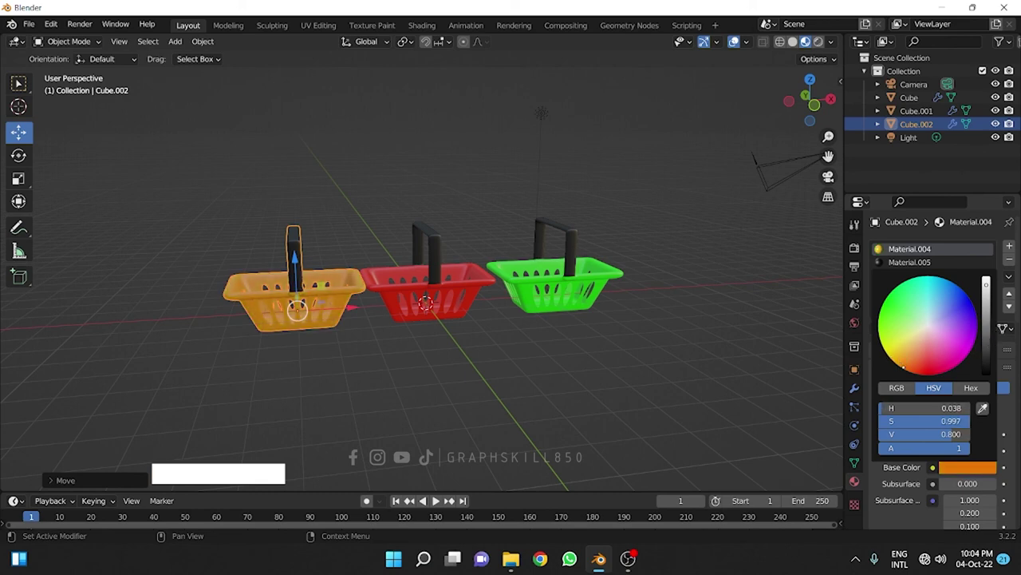
click(350, 363)
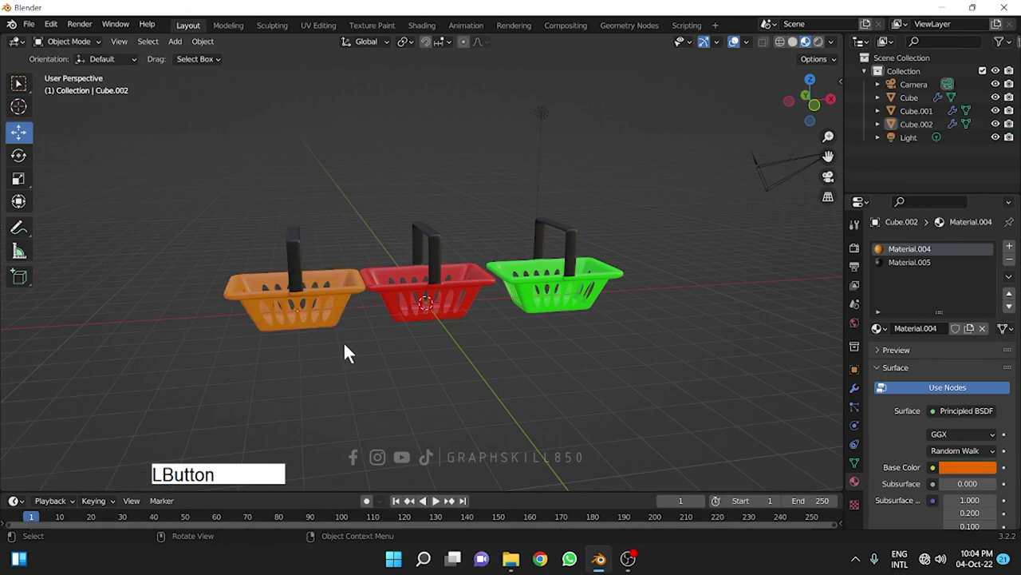
middle_click(355, 351)
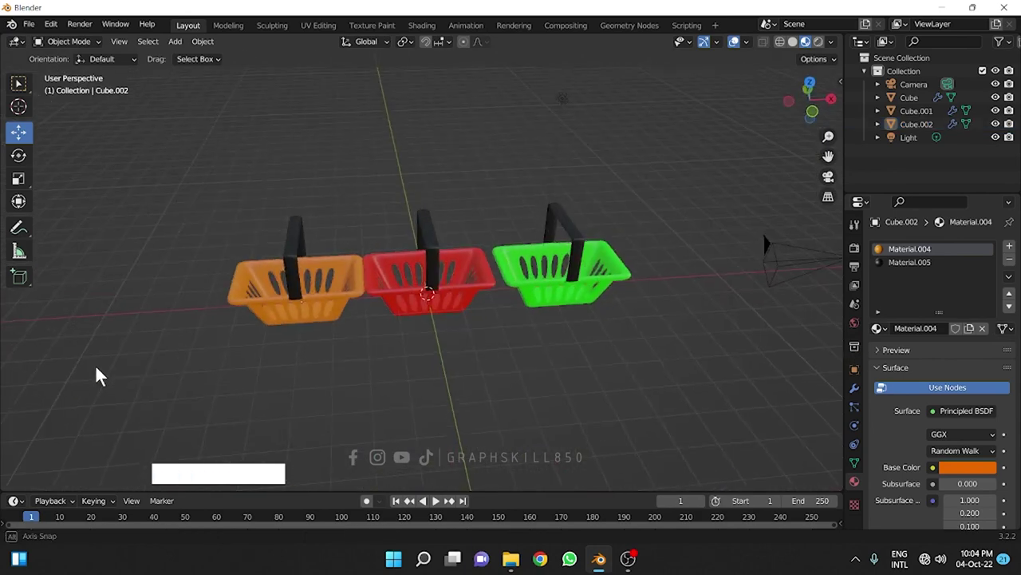
middle_click(186, 317)
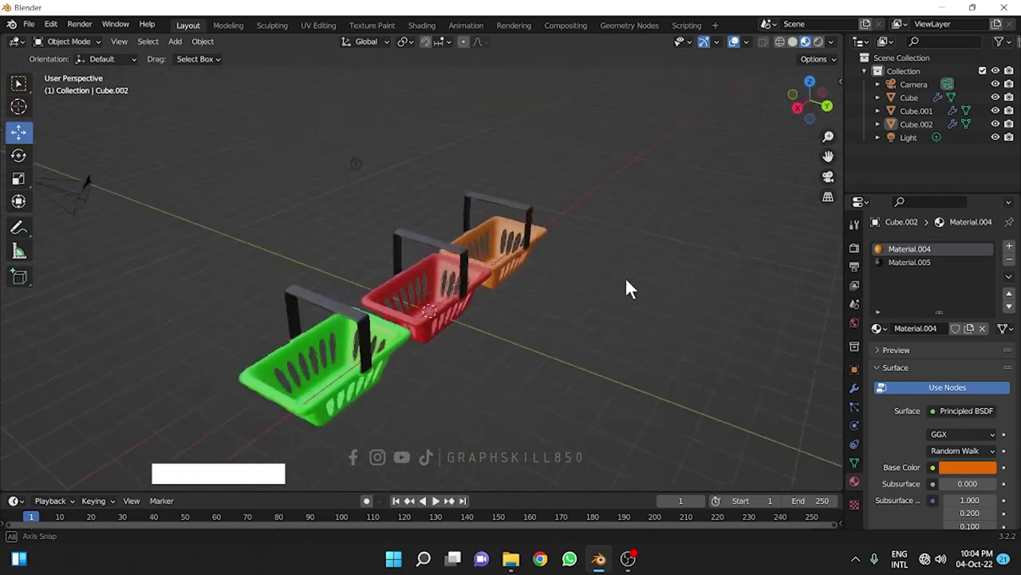